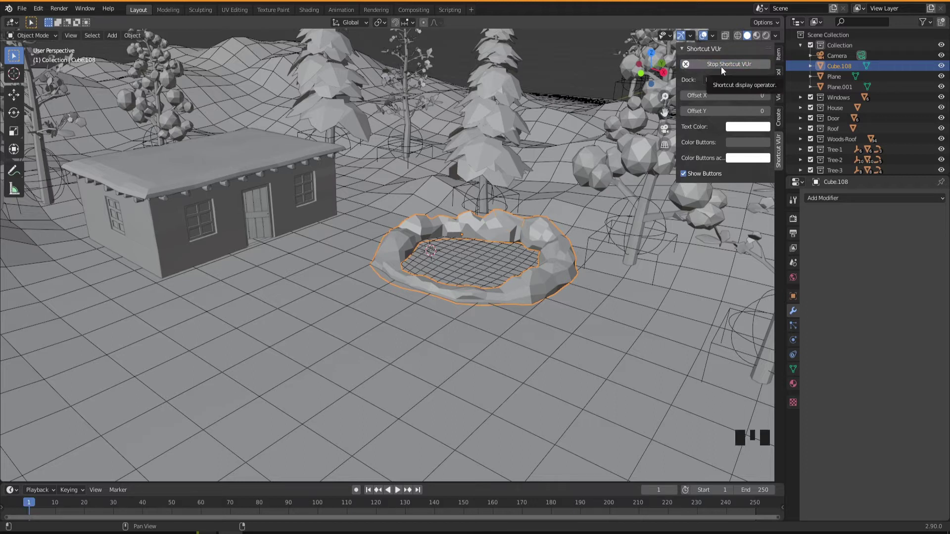
Hide the shortcut sidebar, frame the stone well, and bring up the Add menu (Shift+A)
key("n")
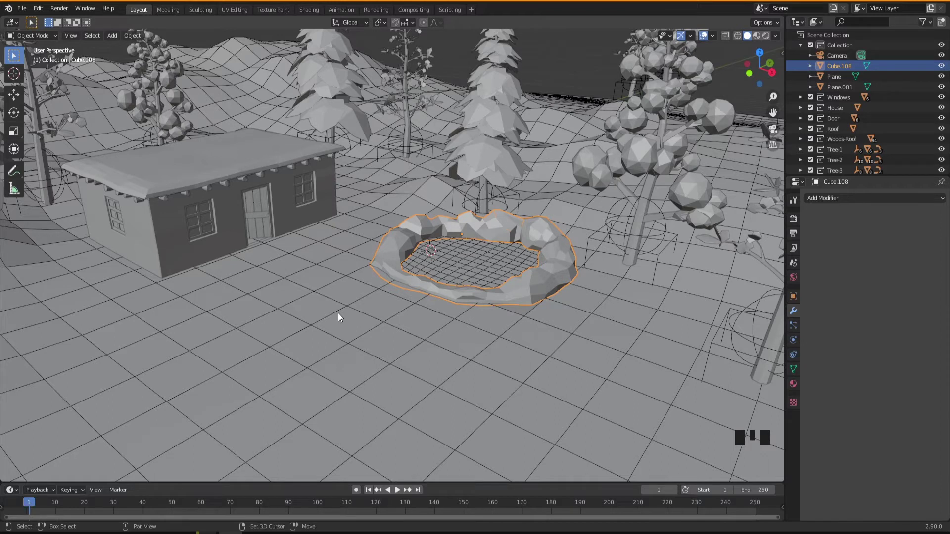
right_click(341, 316)
left_click_drag(386, 367, 397, 340)
scroll("up", 3)
left_click_drag(396, 340, 396, 346)
key("shift+a")
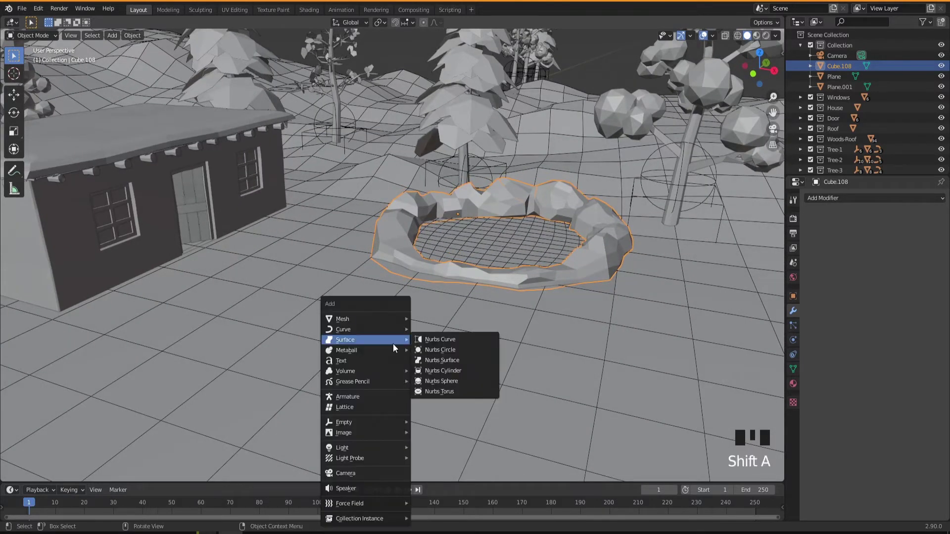
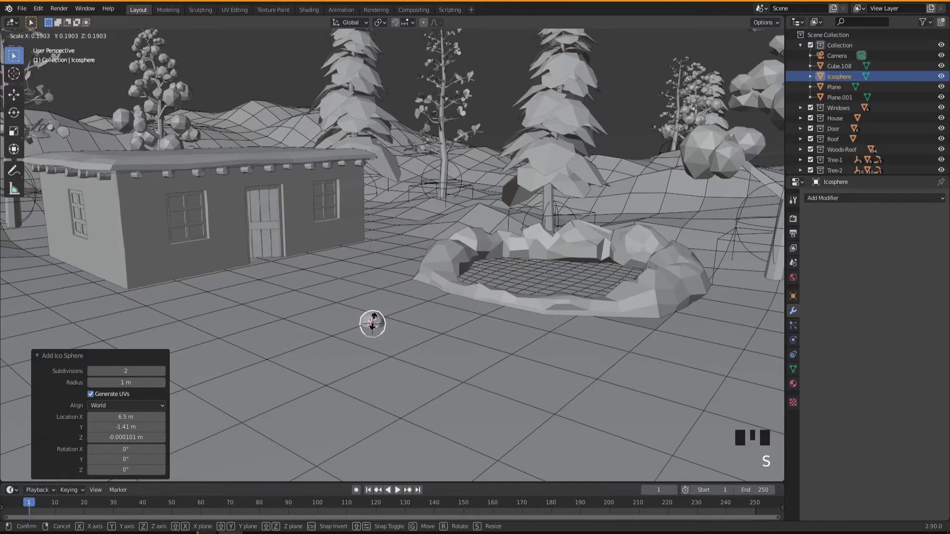
Shrink the new 2-subdivision icosphere to 0.19 and lower it along Z onto the ground
left_click_drag(392, 351, 377, 359)
scroll("up", 3)
left_click_drag(414, 349, 399, 349)
key("g")
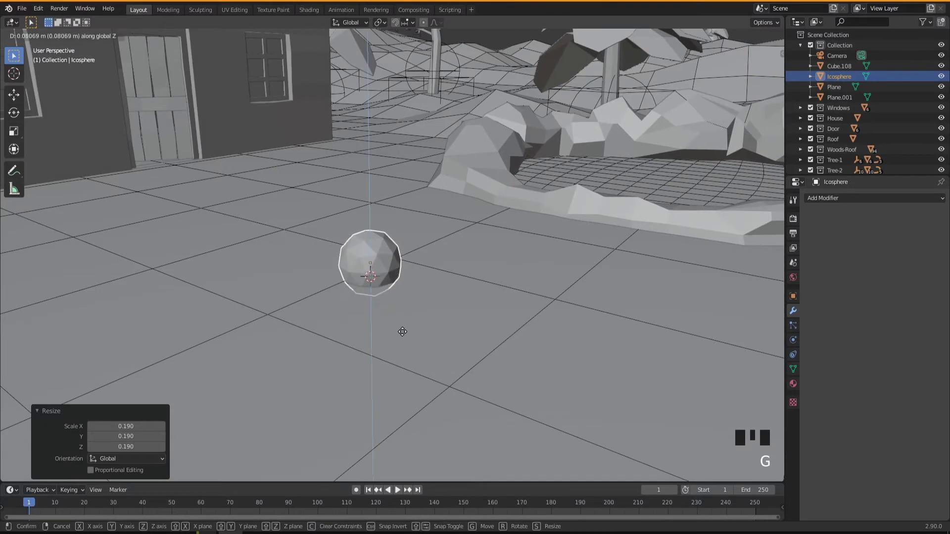
left_click_drag(413, 339, 344, 236)
scroll("up", 3)
left_click_drag(399, 303, 382, 296)
Flatten the sphere to 0.79 in Z and stretch it to 1.5 in Y into a pebble
key("s")
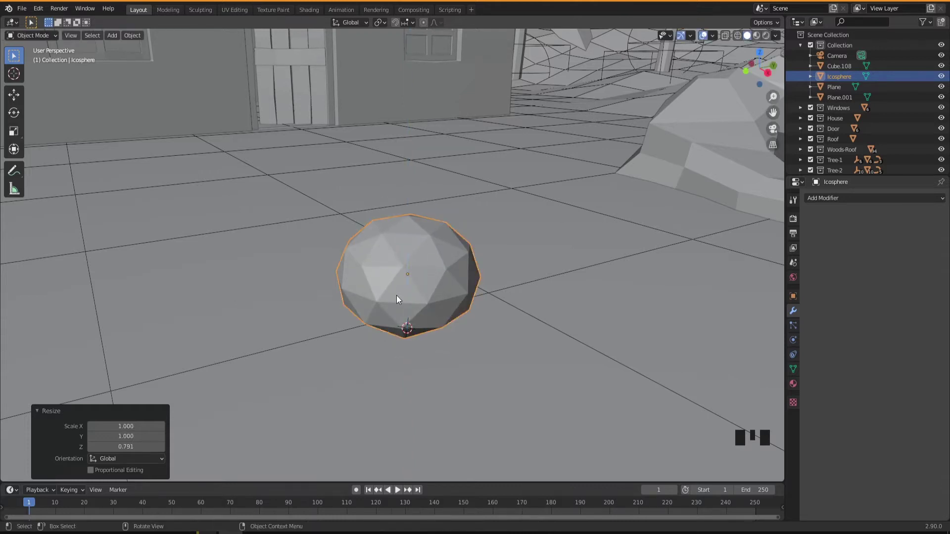
key("s")
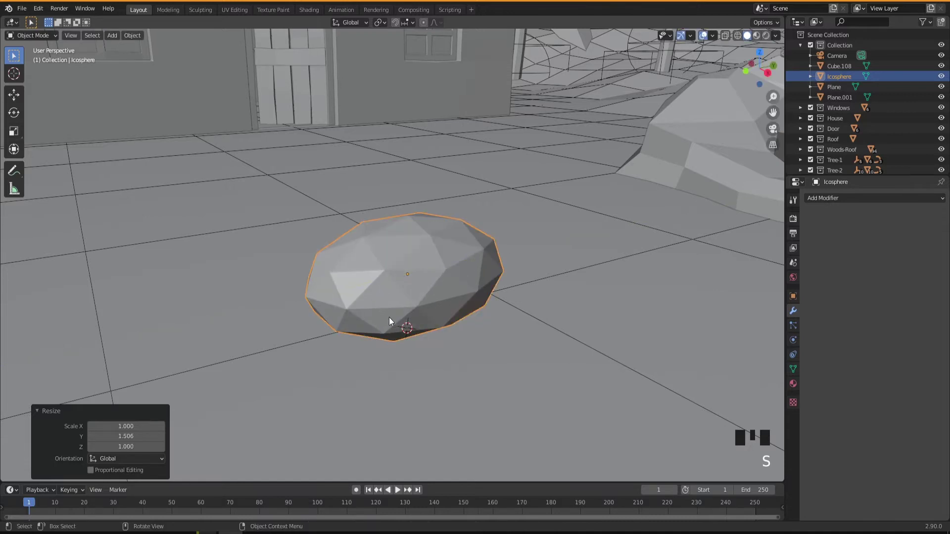
Add a Decimate modifier to the pebble and lower its ratio
left_click_drag(403, 325, 411, 304)
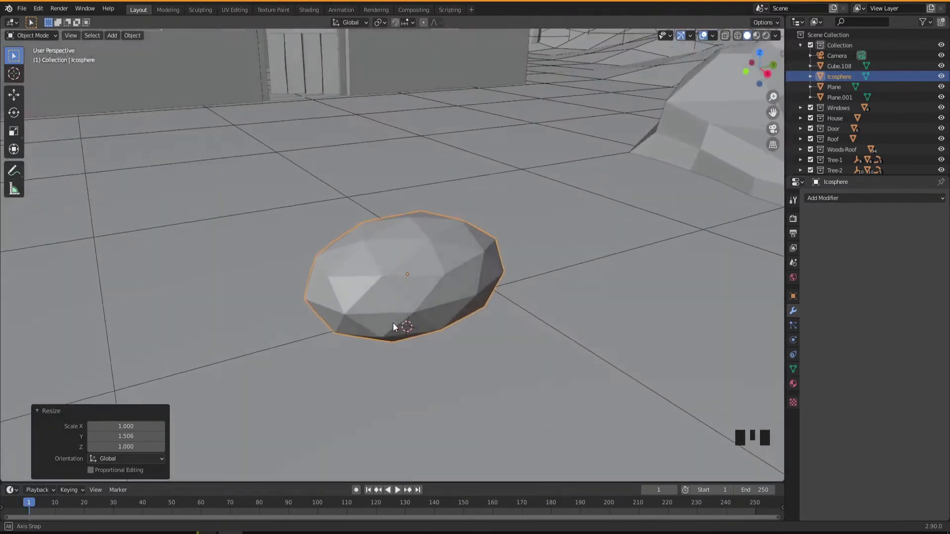
left_click_drag(452, 348, 445, 367)
scroll("down", 3)
left_click_drag(445, 365, 440, 360)
scroll("up", 3)
left_click_drag(440, 361, 838, 201)
left_click_drag(838, 201, 761, 271)
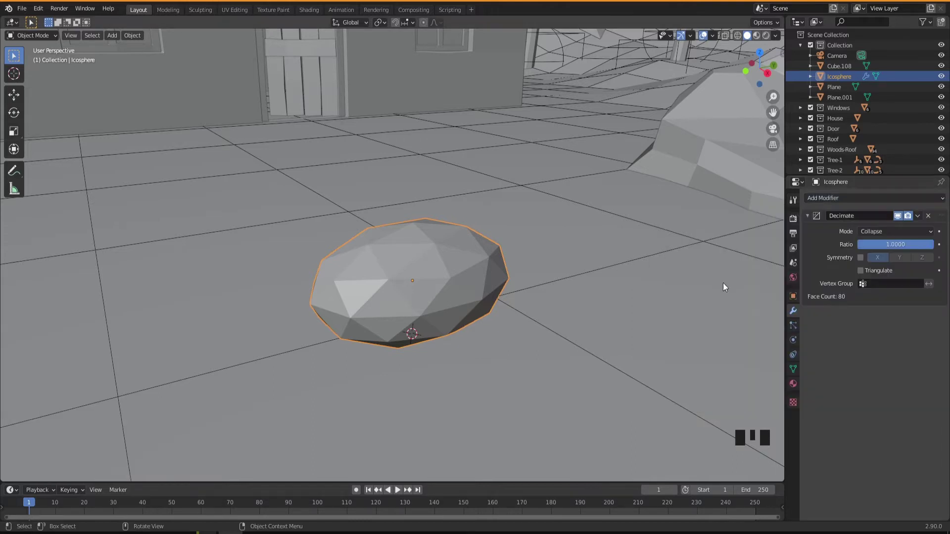
left_click_drag(916, 249, 407, 329)
left_click_drag(409, 327, 906, 244)
Add a Bevel modifier, then a second Decimate with its ratio lowered to about 0.27
left_click_drag(906, 244, 541, 313)
left_click_drag(541, 313, 864, 197)
left_click_drag(864, 197, 770, 374)
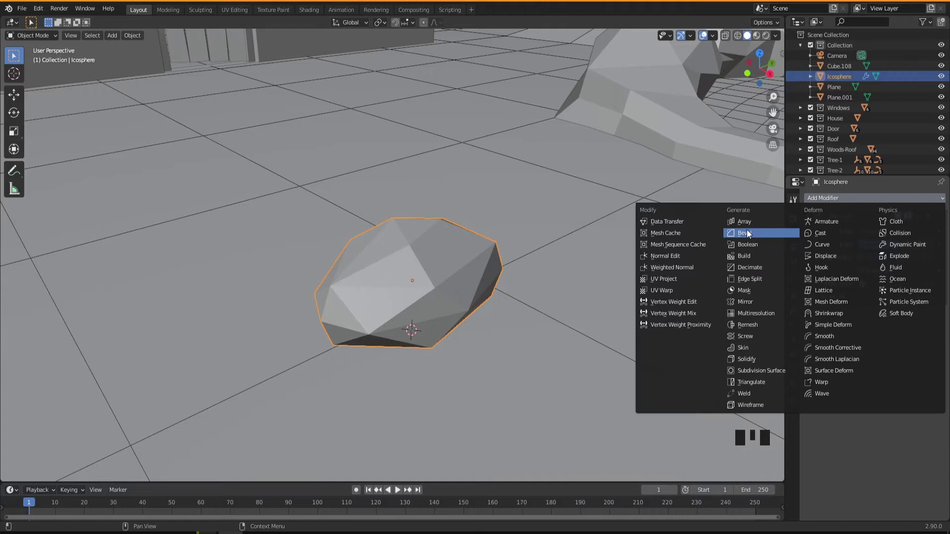
left_click_drag(450, 317, 429, 320)
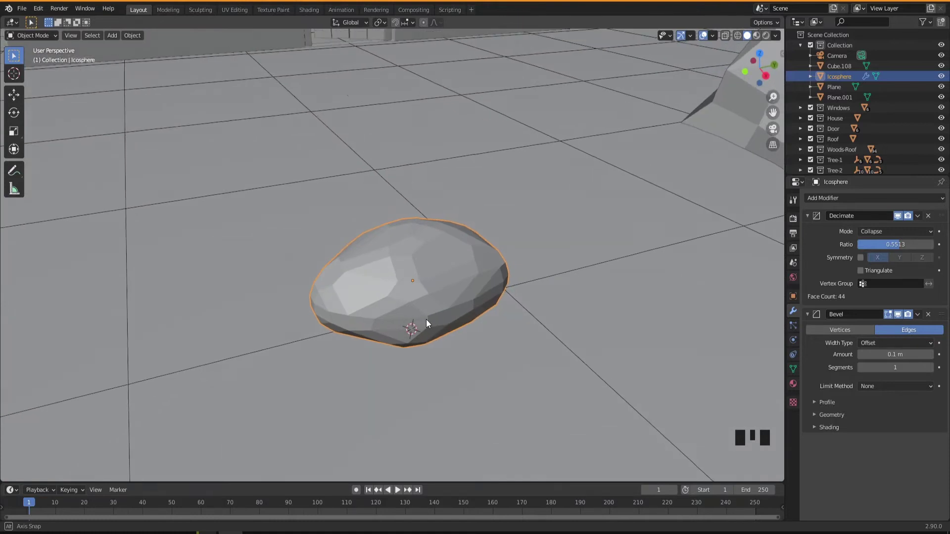
left_click_drag(810, 216, 473, 311)
left_click_drag(473, 311, 833, 198)
left_click_drag(832, 198, 812, 302)
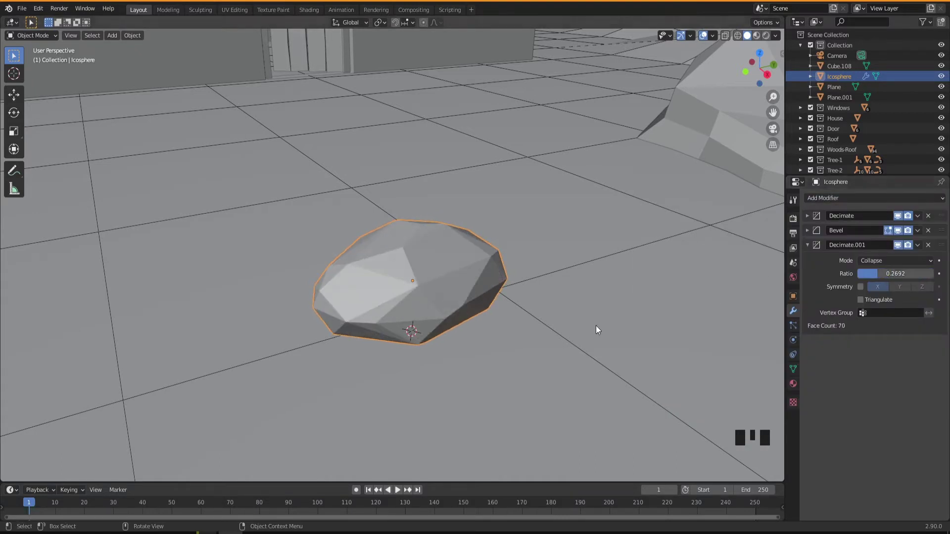
Orbit beneath and back above the ground to inspect the 70-face rock against the house
left_click_drag(434, 328, 428, 332)
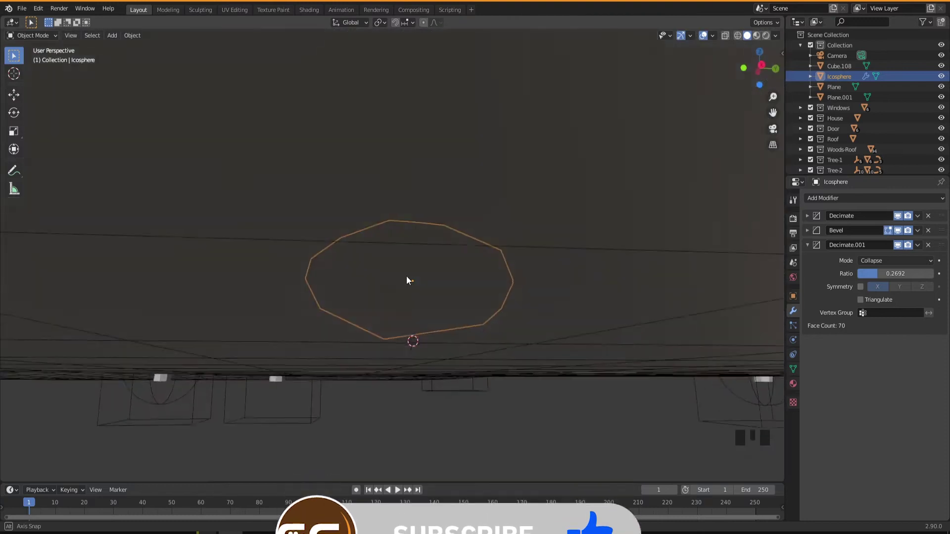
left_click_drag(443, 301, 454, 298)
left_click_drag(444, 337, 430, 348)
scroll("down", 3)
left_click_drag(429, 350, 414, 330)
scroll("up", 3)
left_click_drag(445, 342, 812, 223)
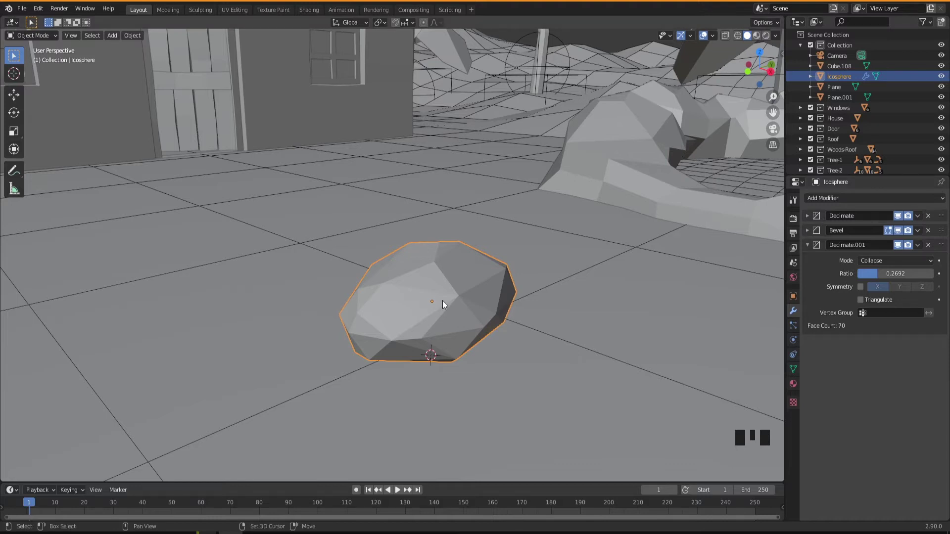
Duplicate the rock, move the copy aside along X, and reselect the original
key("shift+d")
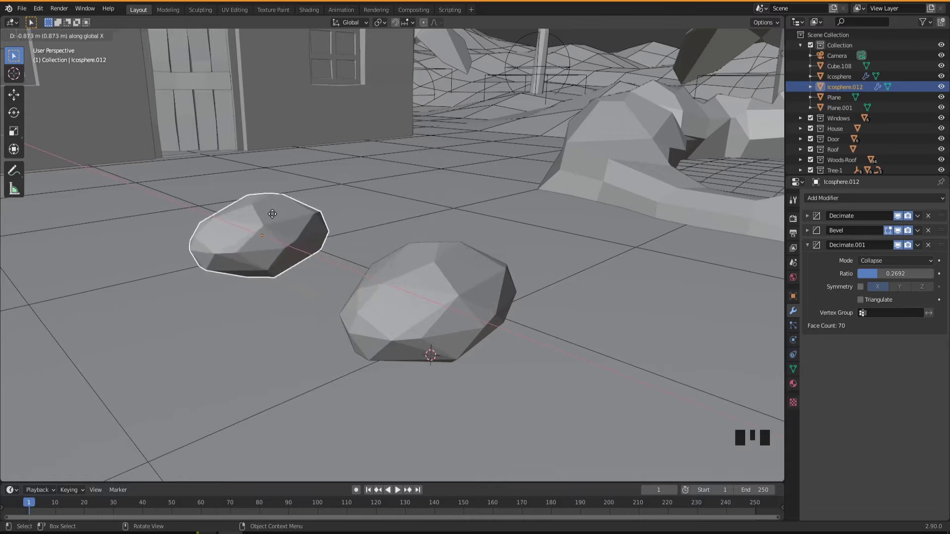
left_click_drag(442, 345, 472, 287)
left_click(471, 287)
left_click_drag(471, 330, 833, 205)
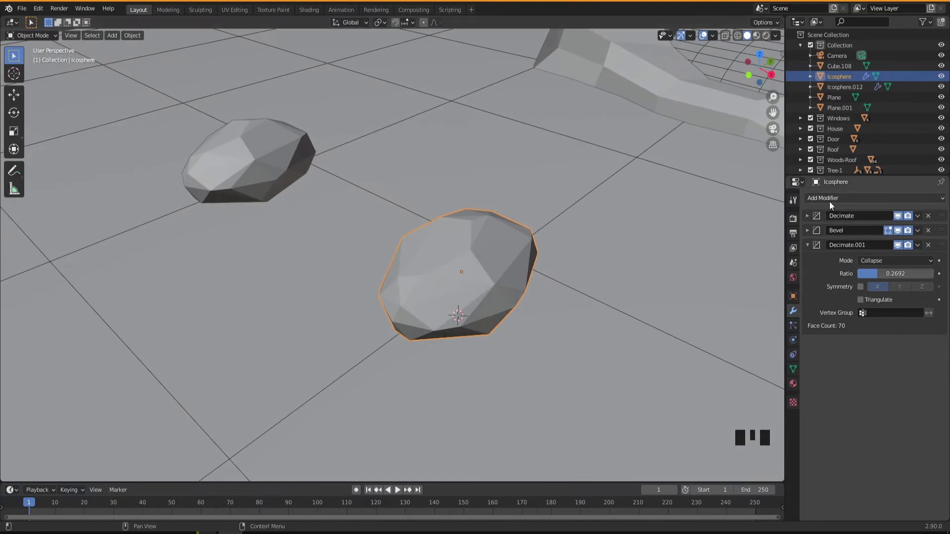
Add a third Decimate in Planar mode with a 27° angle limit, leaving 25 faces
left_click_drag(832, 200, 897, 365)
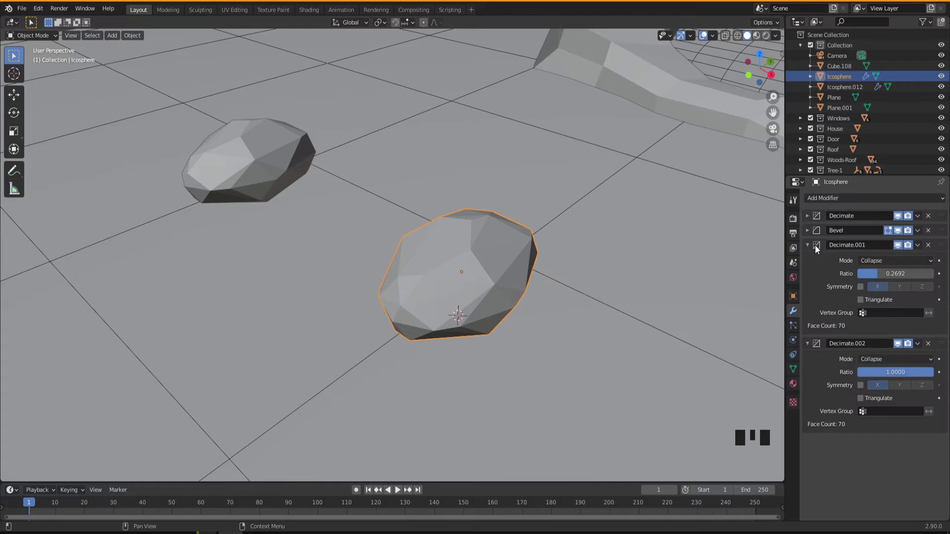
left_click_drag(810, 248, 483, 317)
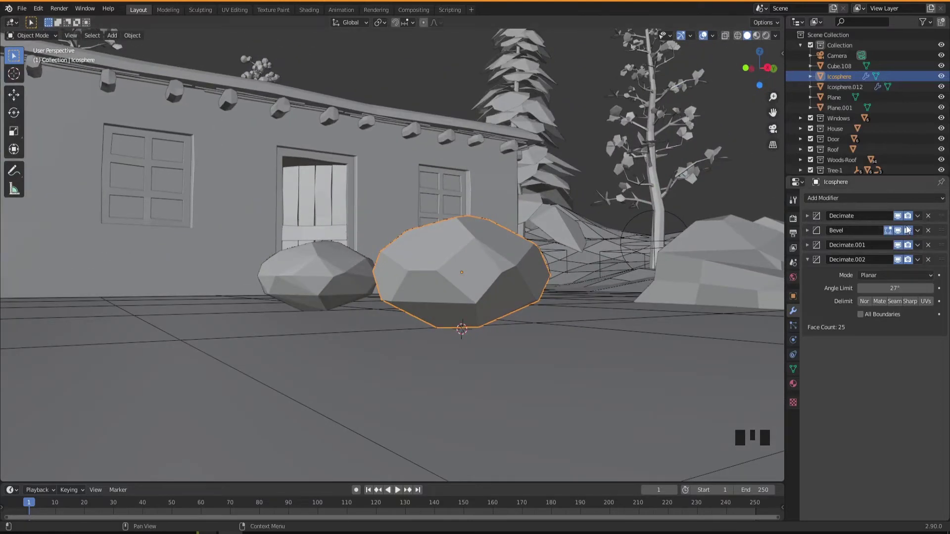
Apply the first Decimate modifier, then undo two over-applied modifiers
left_click(919, 219)
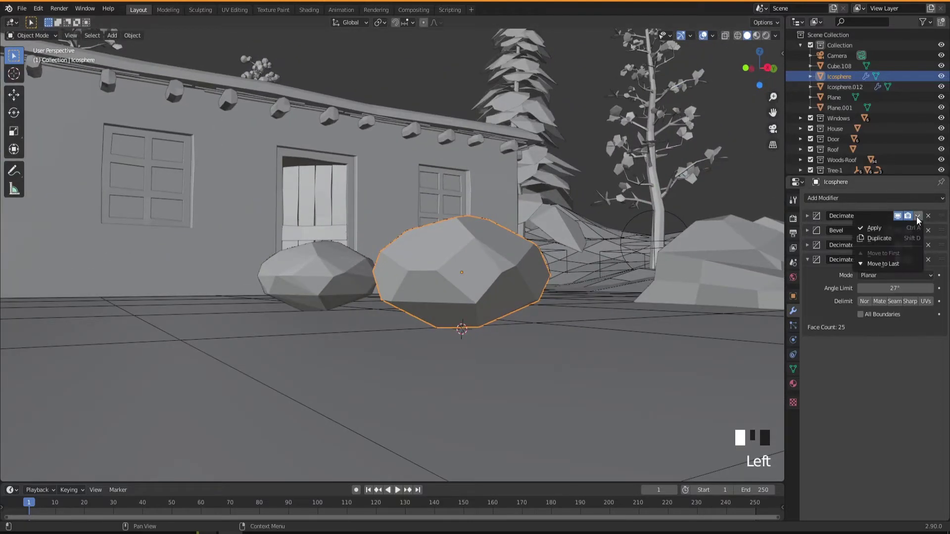
left_click_drag(920, 219, 873, 239)
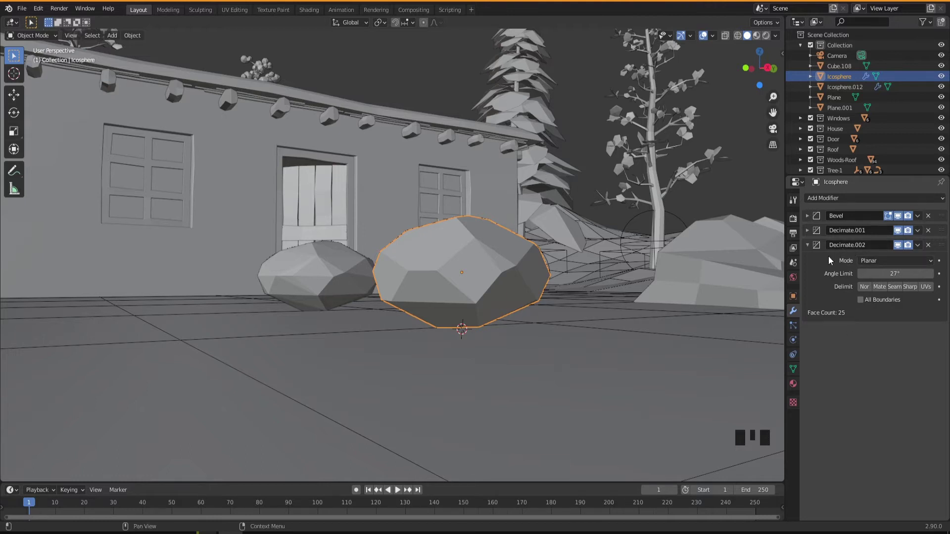
key("ctrl+a")
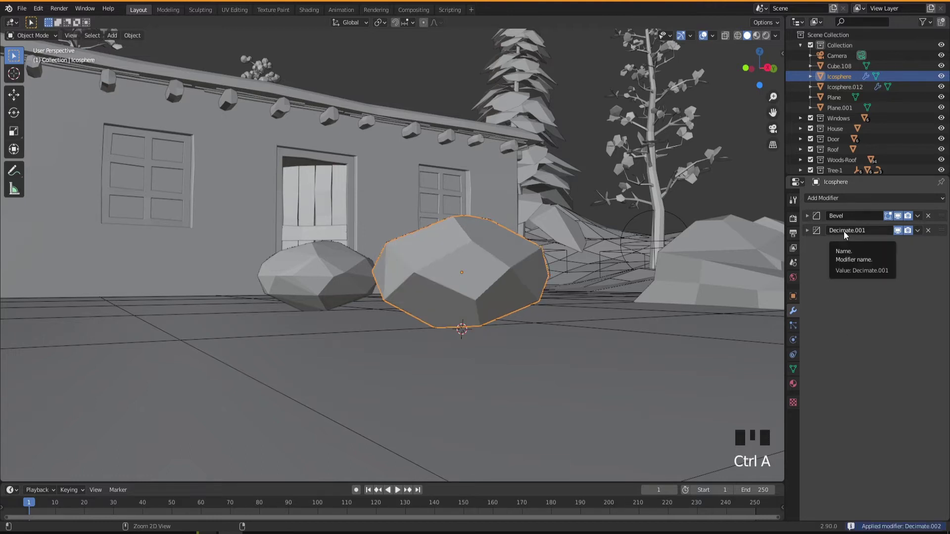
key("ctrl+a")
key("ctrl+a")
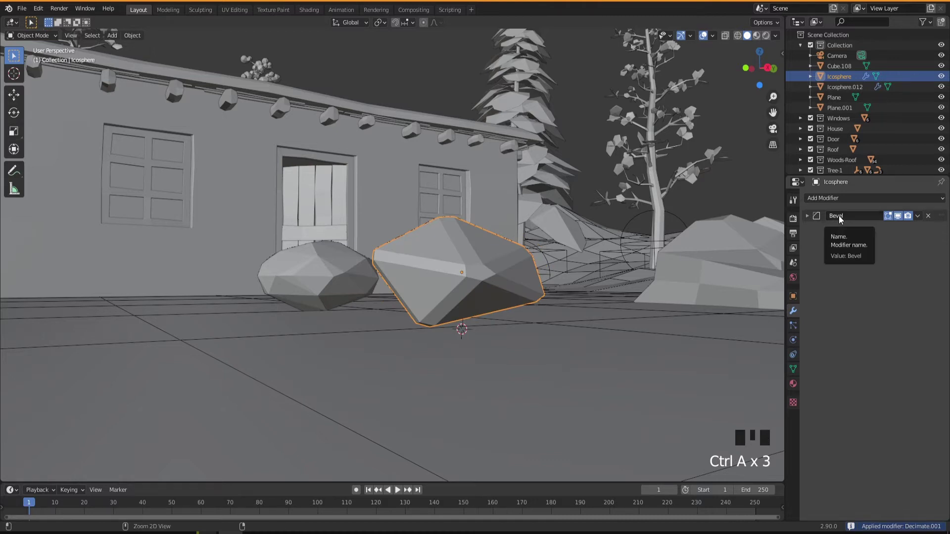
key("ctrl+z")
key("ctrl+z")
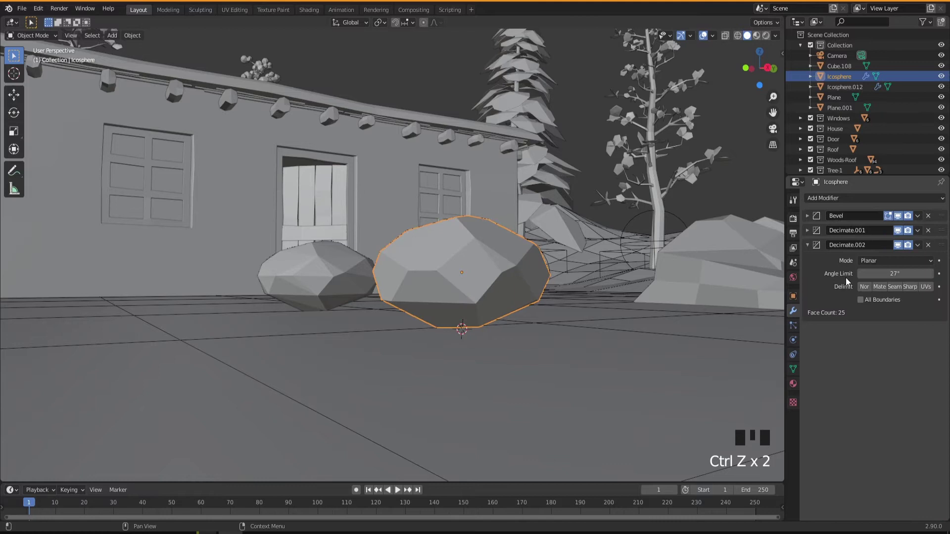
Apply the Bevel and the Planar Decimate, leaving a modifier-free low-poly rock
left_click_drag(444, 293, 858, 220)
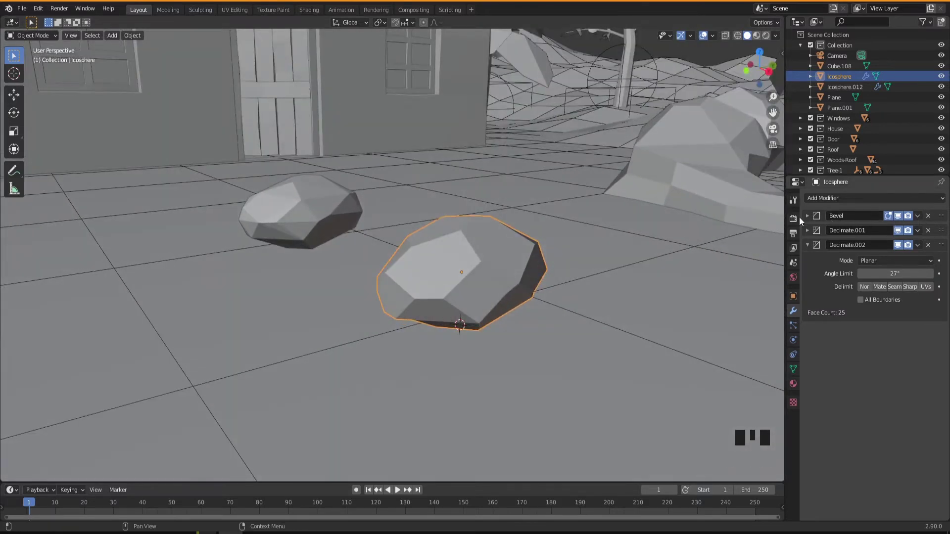
left_click_drag(807, 216, 842, 261)
key("ctrl+a")
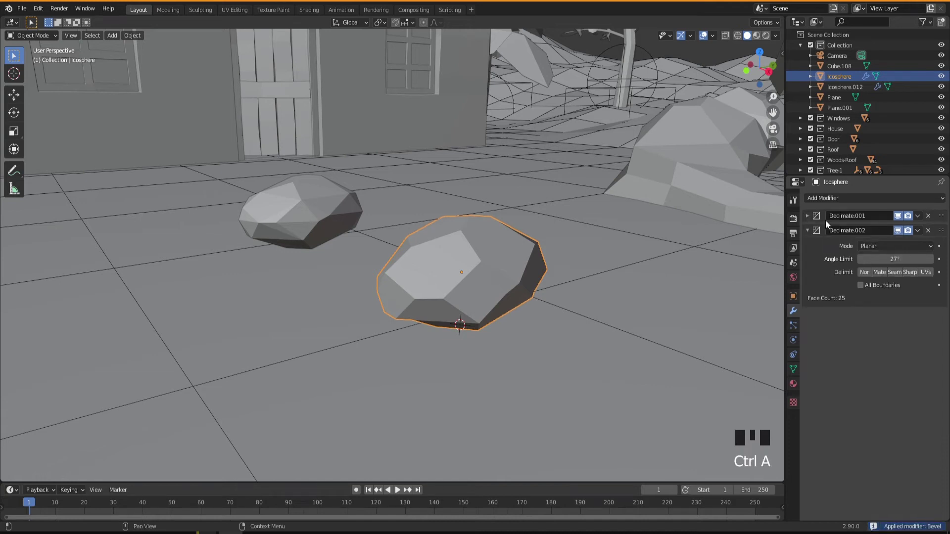
left_click_drag(811, 219, 845, 248)
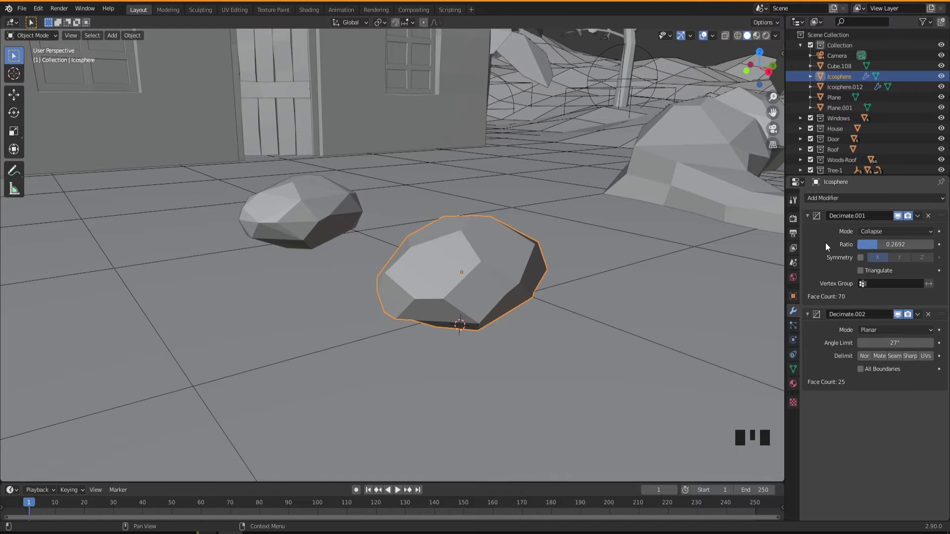
key("ctrl+a")
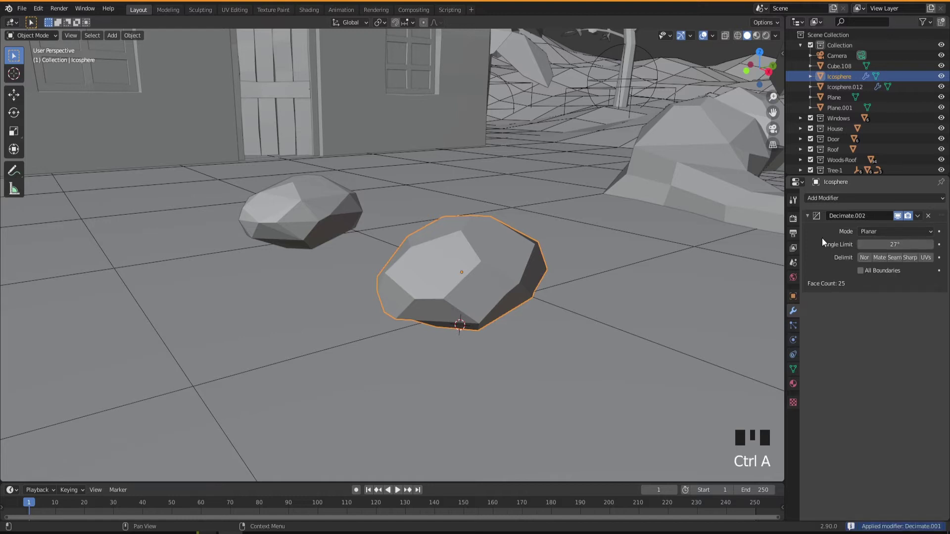
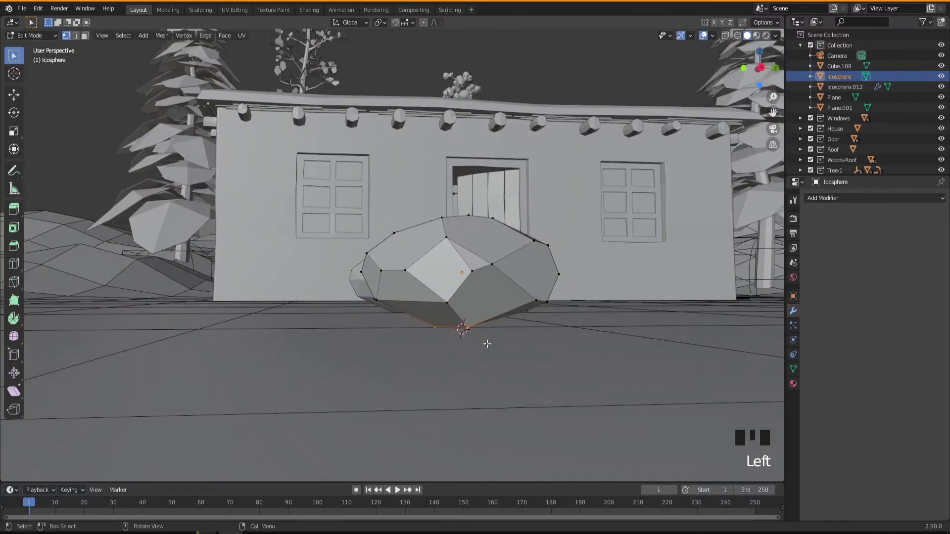
Lower the rock's bottom vertices toward the ground and pull a side vertex outward
key("g")
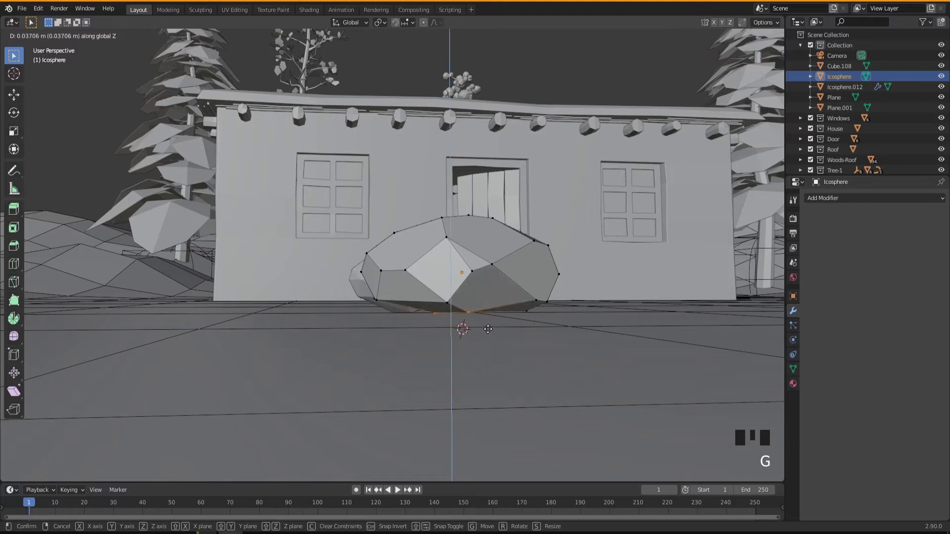
left_click_drag(472, 342, 357, 279)
left_click(357, 279)
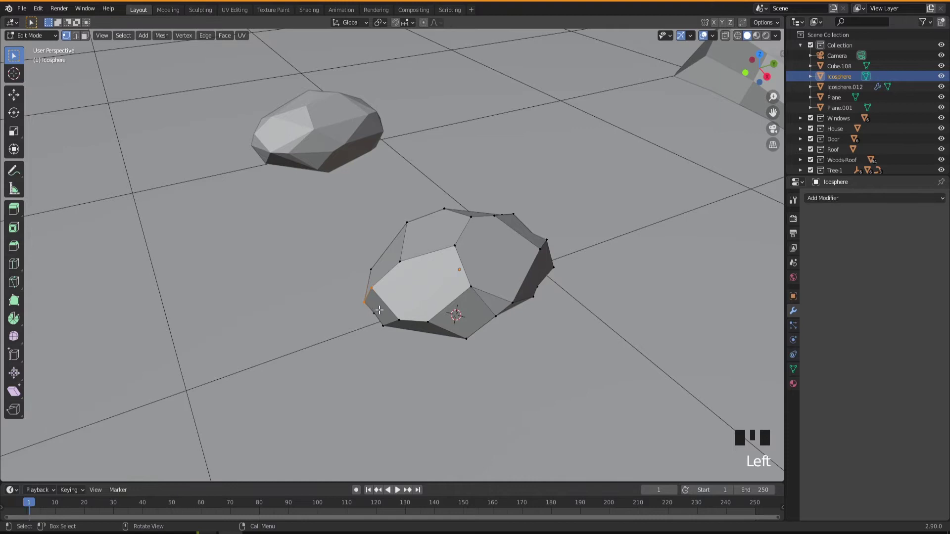
left_click_drag(391, 310, 419, 313)
key("g")
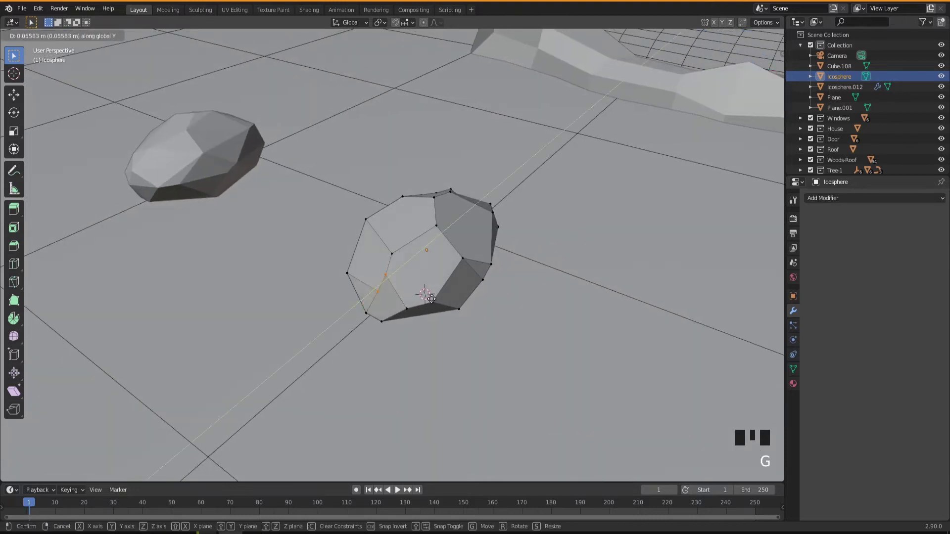
left_click_drag(417, 325, 442, 326)
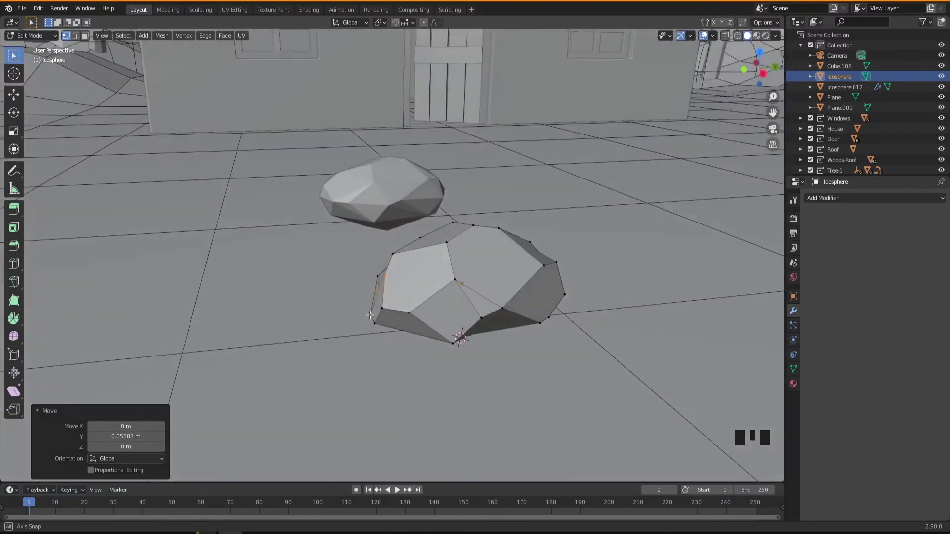
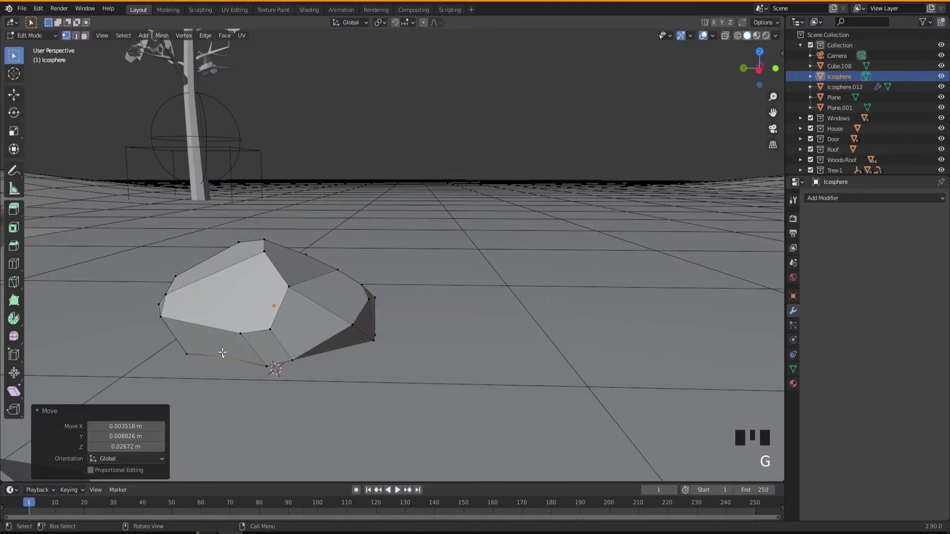
Shift vertices on the rock's lower edge for a more irregular boulder silhouette
left_click(188, 347)
key("g")
left_click_drag(233, 357, 235, 357)
left_click(235, 357)
key("g")
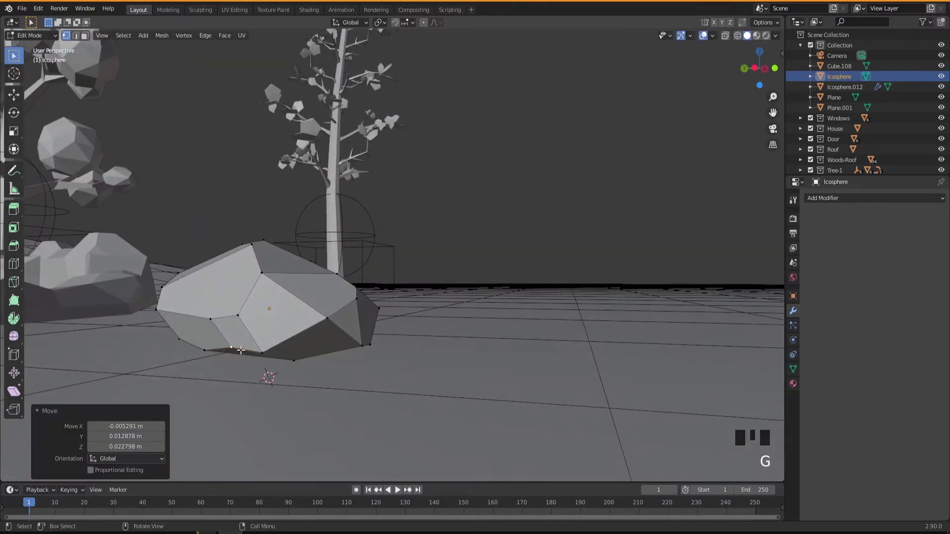
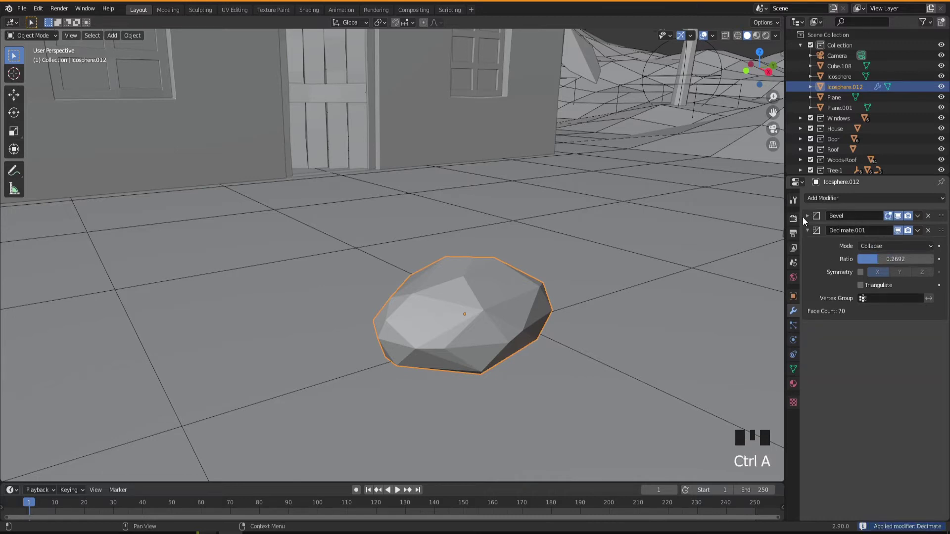
Apply the Decimate and Bevel modifiers on the copy rock Icosphere.012
left_click_drag(812, 216, 825, 259)
key("ctrl+a")
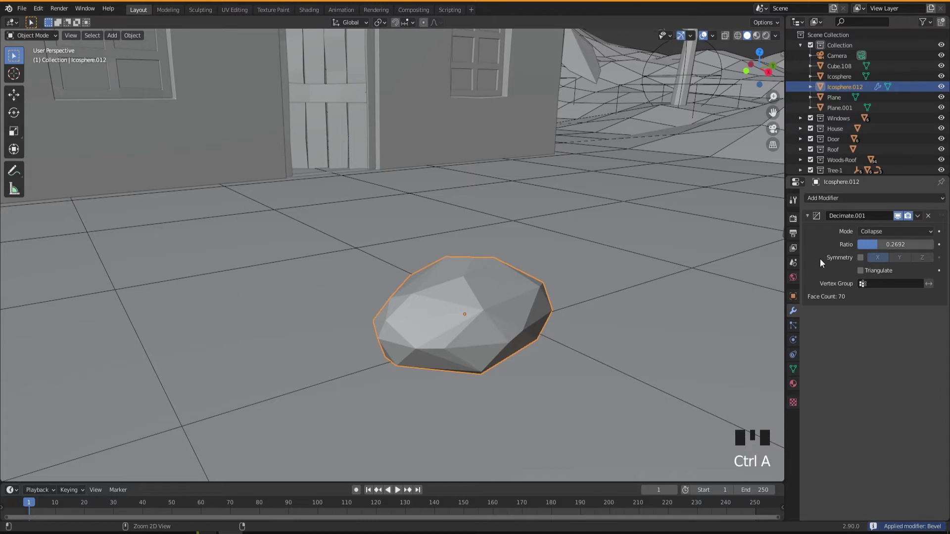
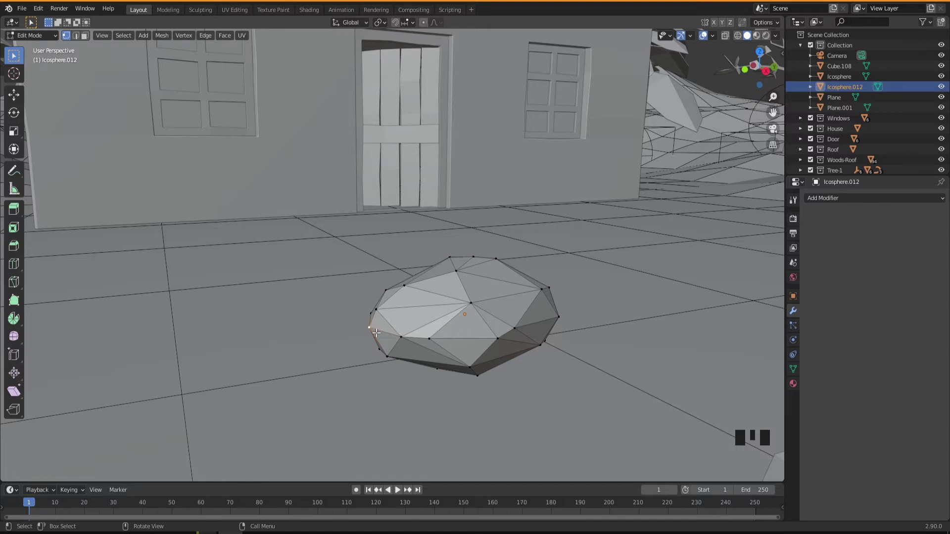
With proportional editing, softly move vertices to bulge Icosphere.012's side and lower flank
left_click(427, 24)
left_click_drag(397, 282, 391, 333)
key("g")
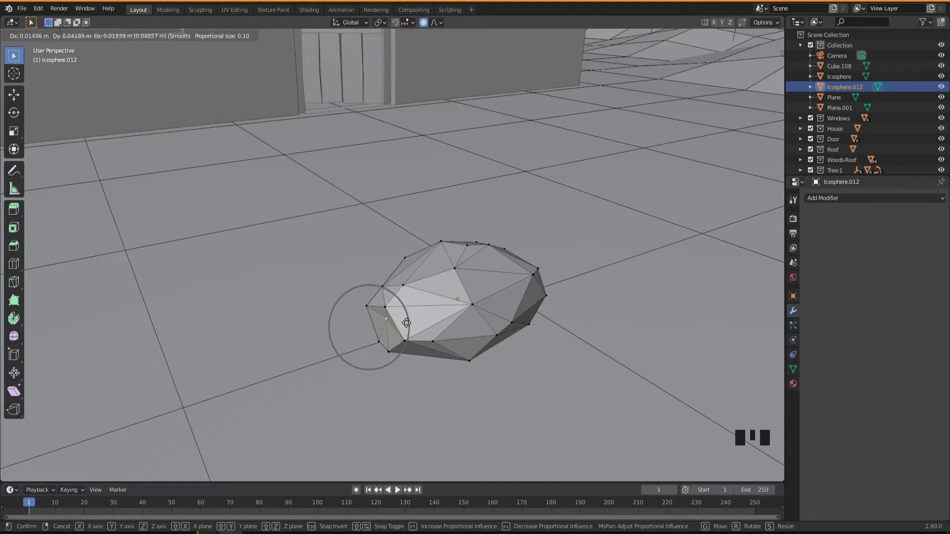
left_click(385, 305)
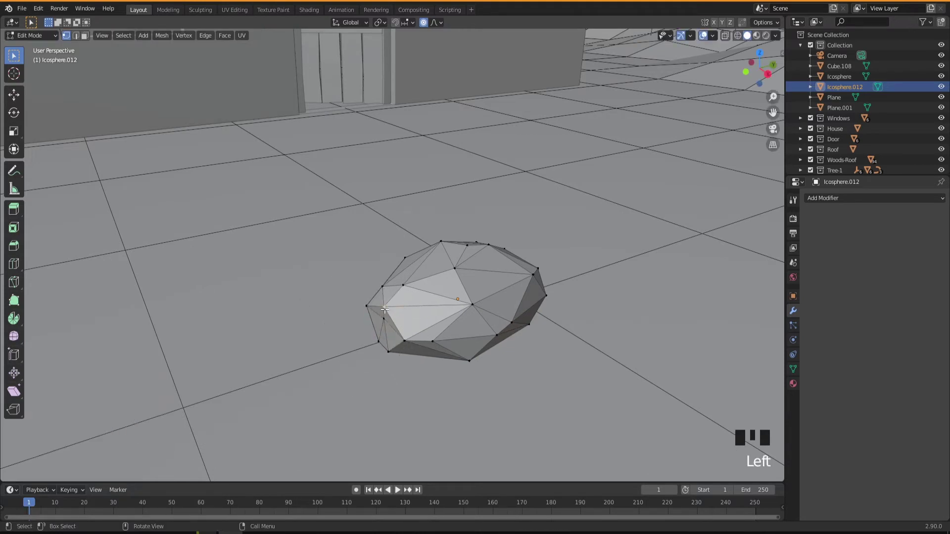
key("g")
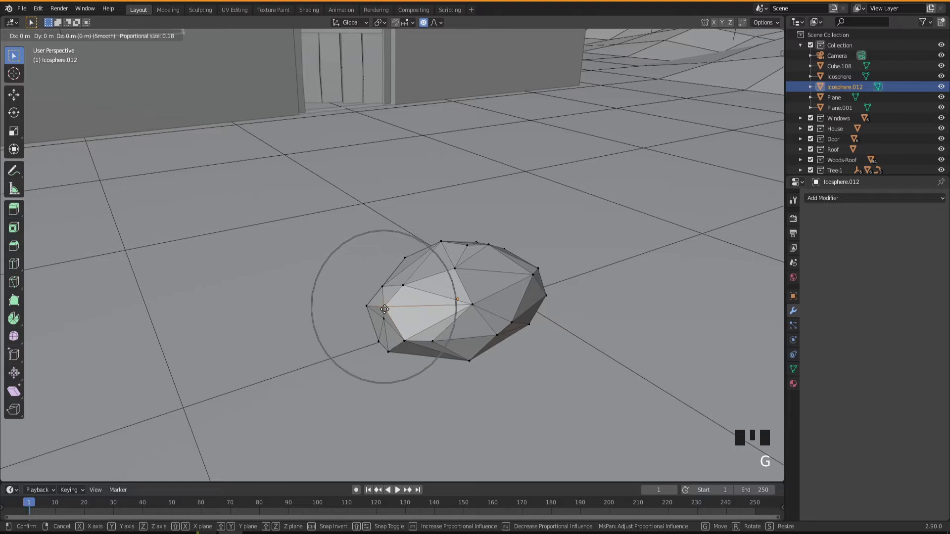
left_click_drag(418, 318, 484, 387)
left_click(484, 387)
key("g")
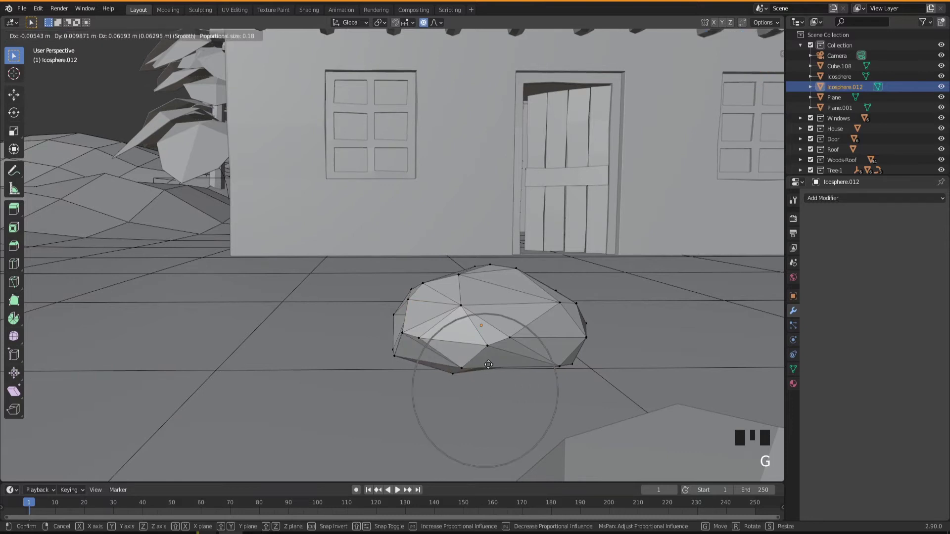
left_click_drag(478, 370, 410, 318)
left_click(409, 318)
Push and pull further vertex regions to make the rock's surface rough and lumpy
key("g")
left_click_drag(458, 364, 356, 408)
left_click(357, 408)
key("g")
left_click_drag(367, 414, 299, 388)
left_click(298, 388)
key("g")
left_click_drag(316, 394, 256, 356)
left_click(255, 356)
key("g")
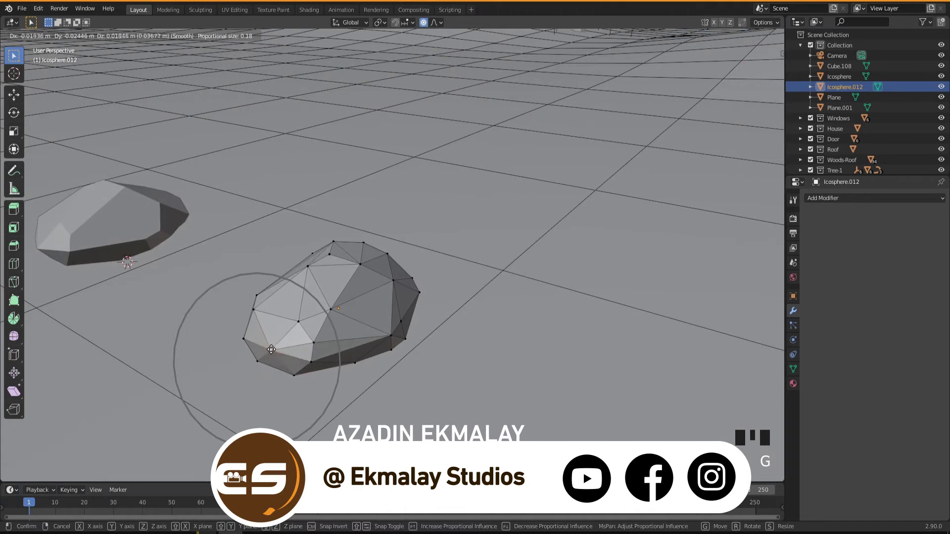
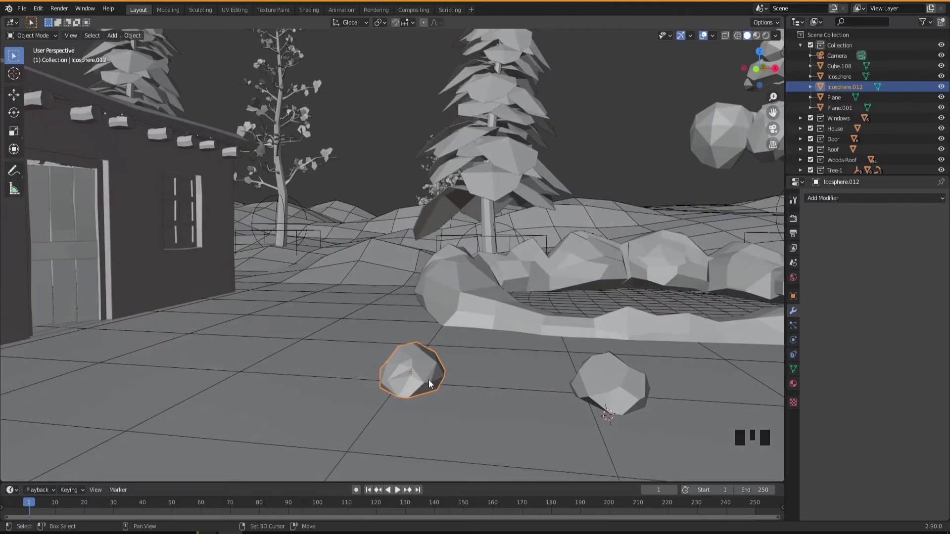
Duplicate the rock as Icosphere.013 and slide it sideways along the ground
key("shift+d")
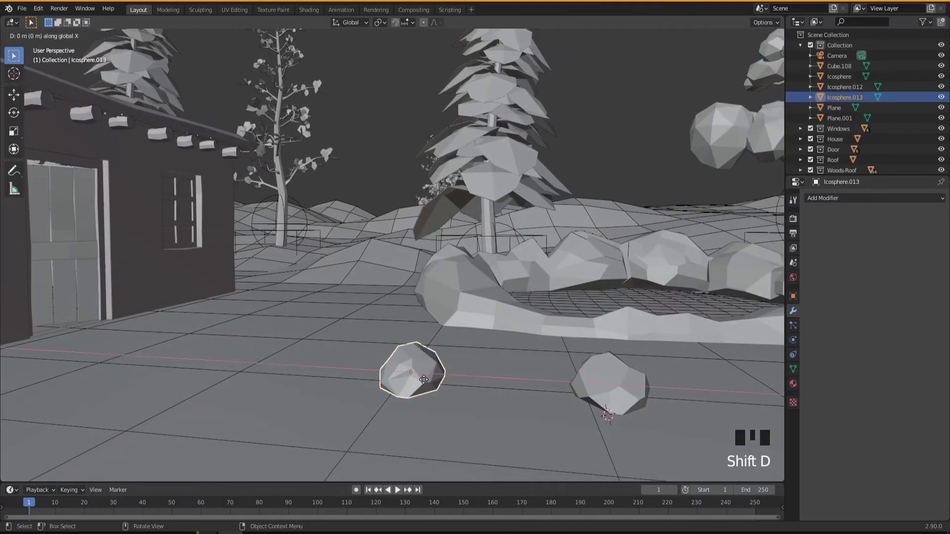
left_click_drag(377, 424, 355, 393)
scroll("up", 3)
left_click_drag(344, 384, 857, 205)
left_click_drag(857, 204, 865, 276)
left_click_drag(911, 249, 457, 356)
Frame the well and rocks and bring up the Add Modifier list for the new rock
left_click_drag(458, 355, 412, 394)
scroll("down", 3)
left_click_drag(411, 392, 363, 381)
scroll("up", 3)
left_click_drag(841, 201, 760, 369)
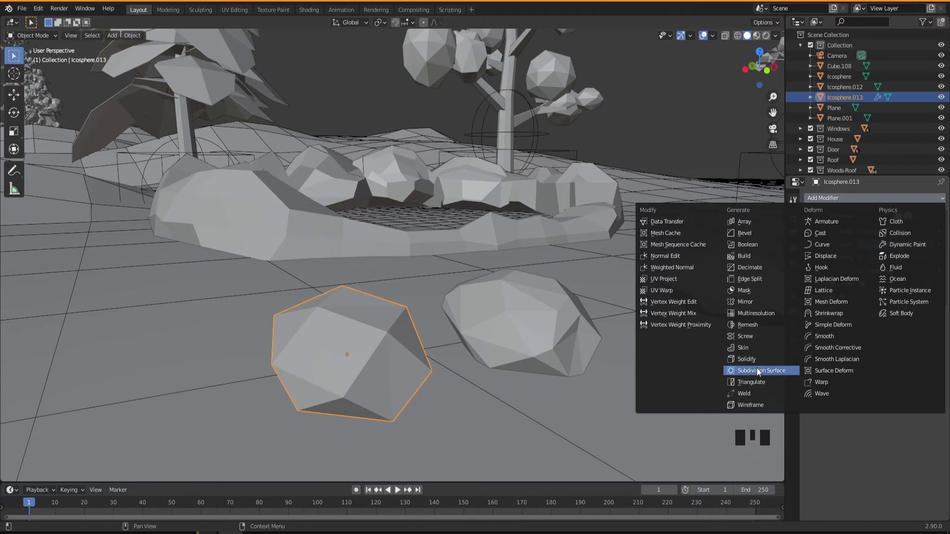
Apply Icosphere.013's Decimate, Subdivision and second Decimate (0.28) so it becomes a plain low-poly mesh
left_click_drag(394, 376, 859, 205)
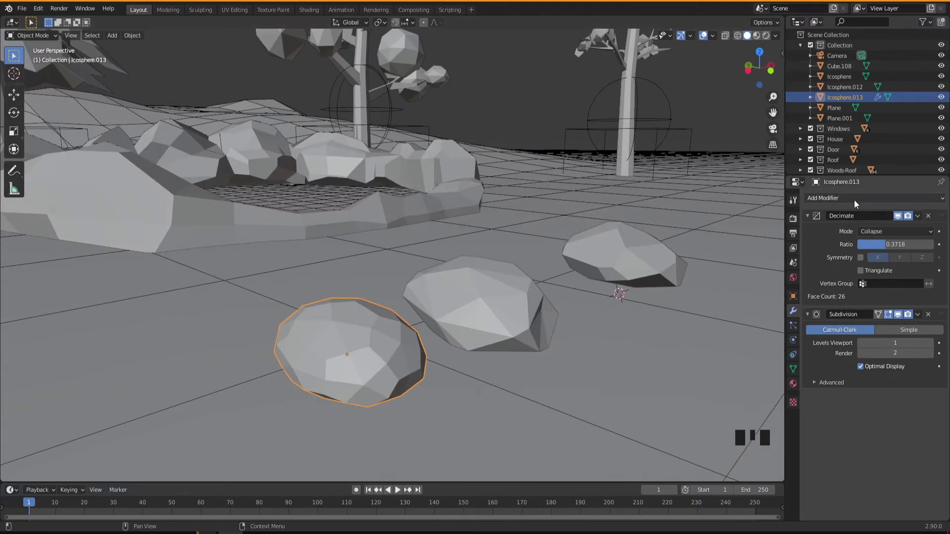
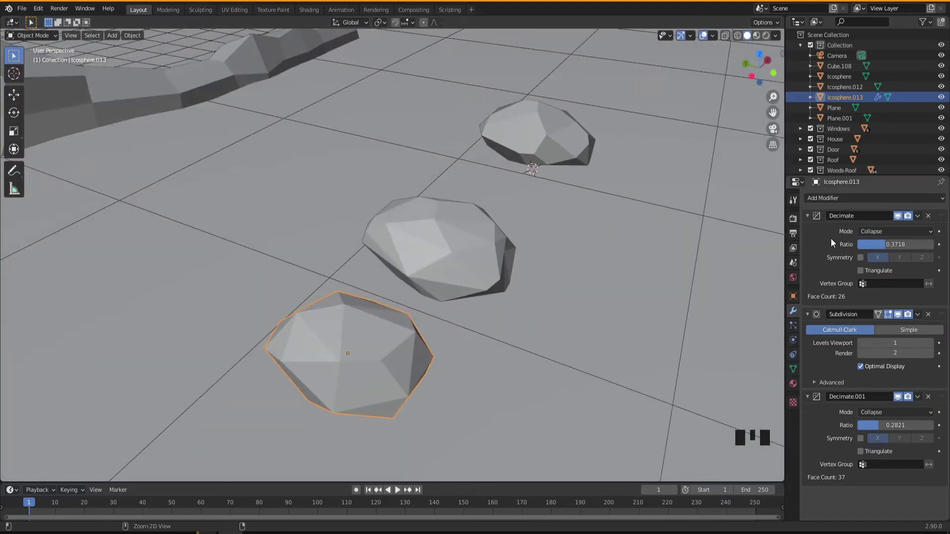
key("ctrl+a")
key("ctrl+a")
key("ctrl+a")
left_click_drag(371, 339, 348, 319)
key("Tab")
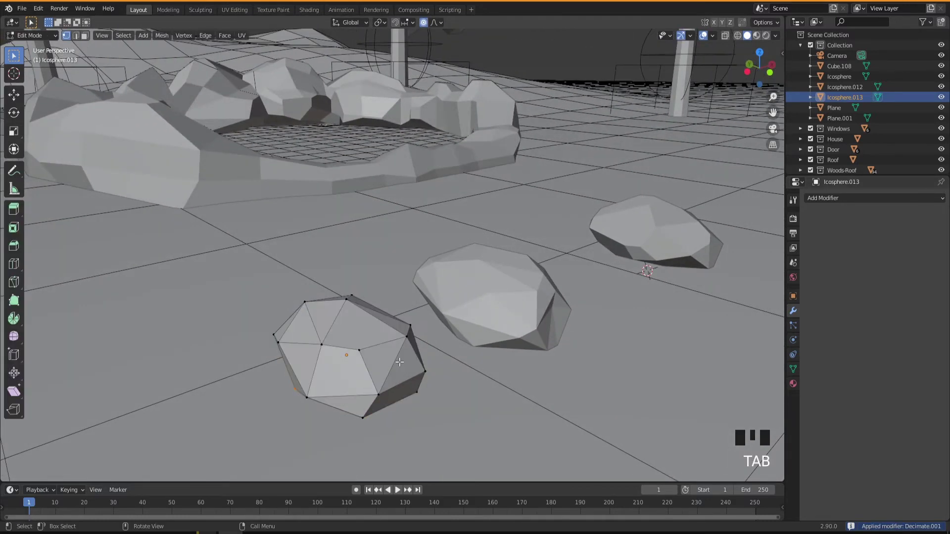
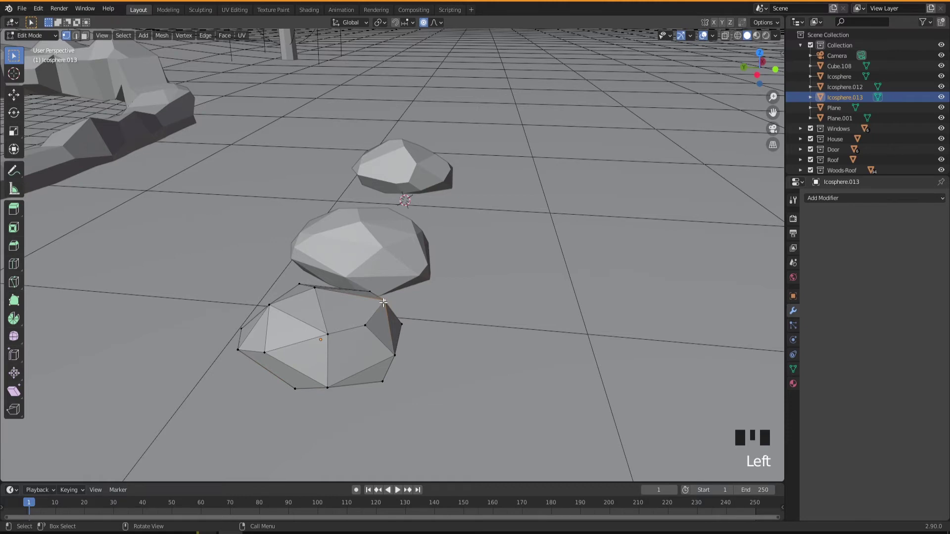
Soft-move vertices to reshape the rock's edge and flatten its top
key("g")
left_click_drag(380, 339, 312, 280)
left_click(312, 280)
key("g")
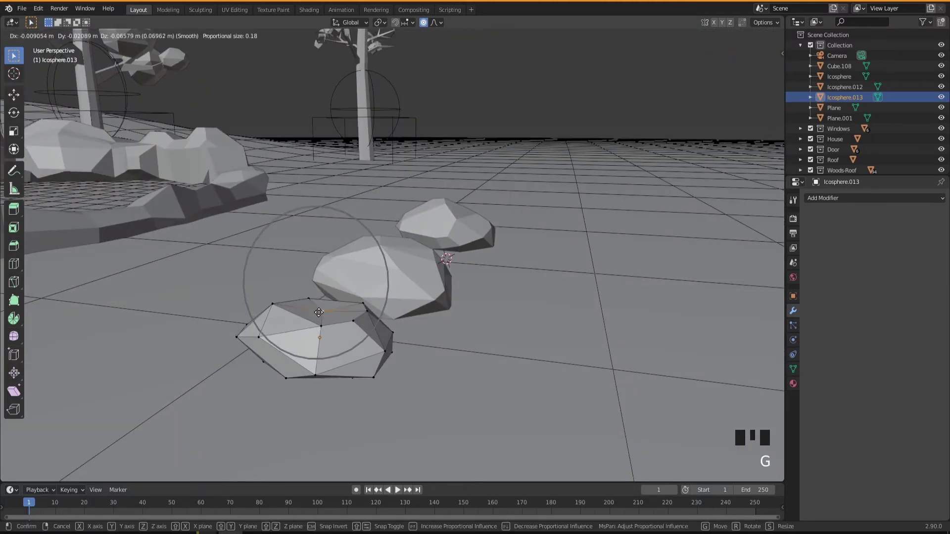
left_click_drag(330, 323, 282, 312)
left_click(283, 313)
Pull the rock's left side into shape and roughen it with proportional falloff
key("g")
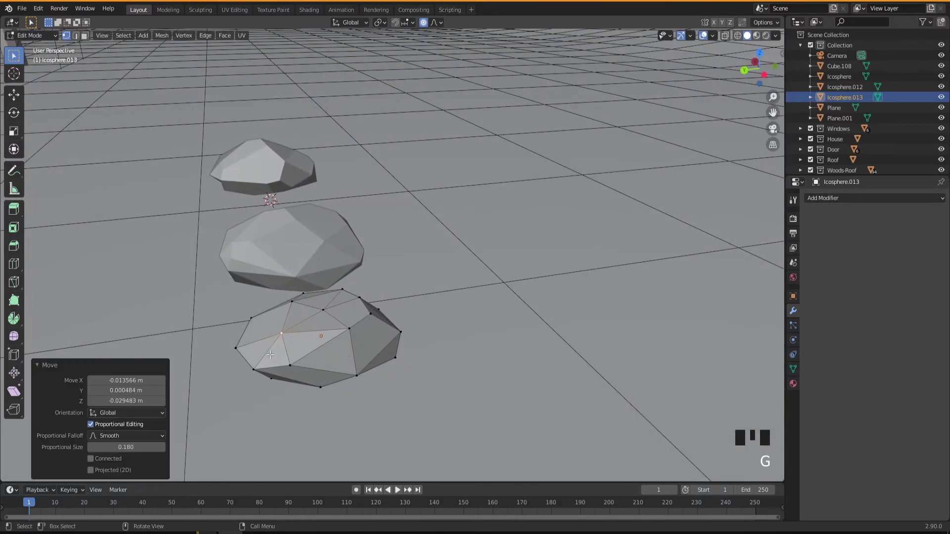
left_click(237, 344)
key("g")
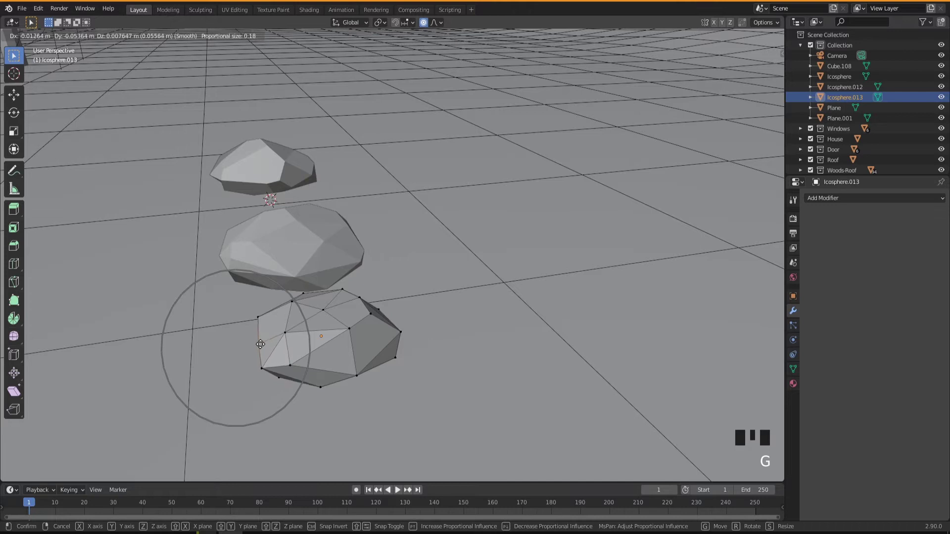
left_click_drag(322, 348, 322, 322)
left_click(321, 322)
key("g")
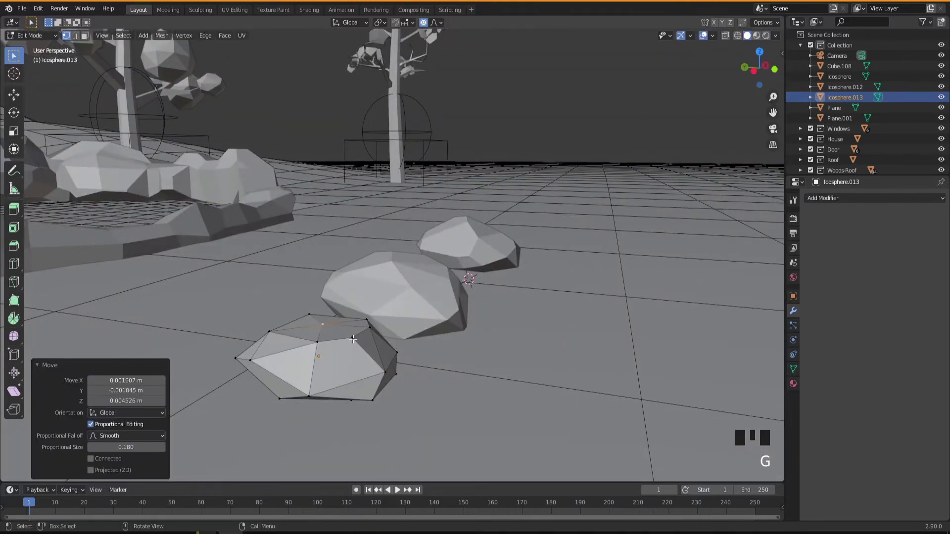
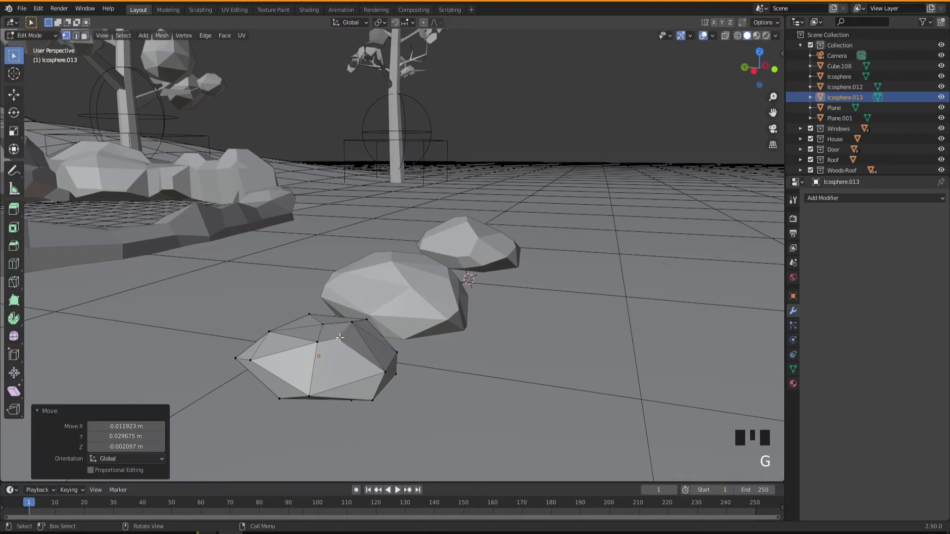
Pull one more vertex from another angle and finish editing Icosphere.013's irregular pebble shape
left_click_drag(343, 363, 353, 356)
key("g")
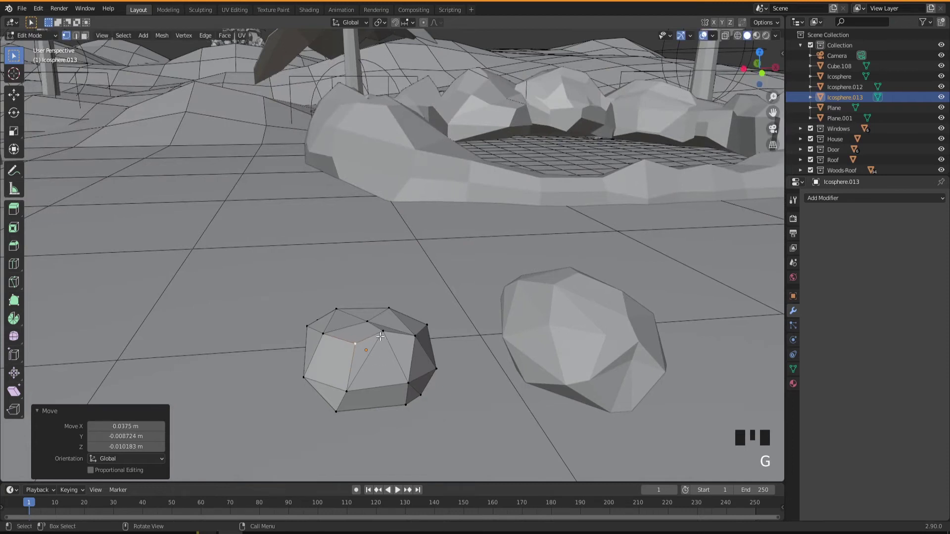
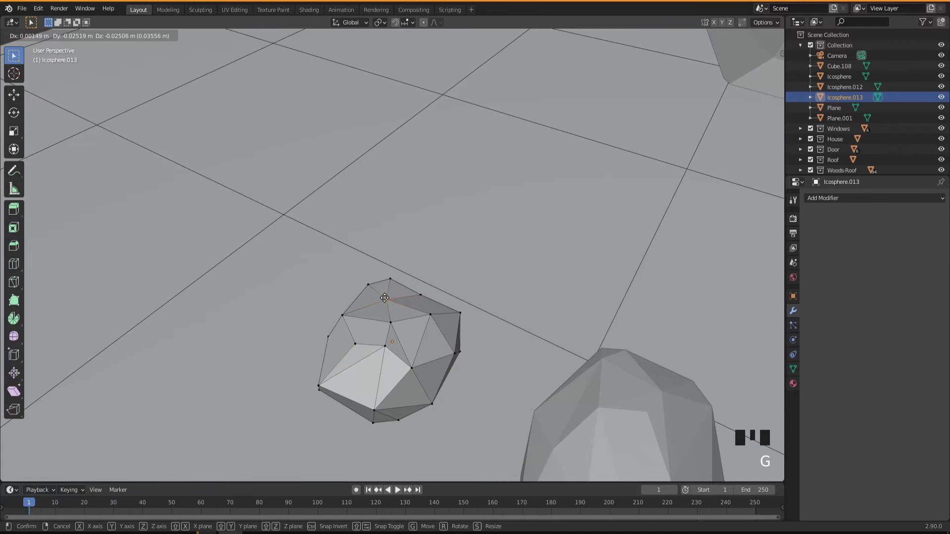
left_click_drag(388, 319, 440, 326)
scroll("down", 3)
left_click_drag(437, 323, 392, 338)
key("Tab")
Frame the rock cluster beside the well and select its middle rock, Icosphere.012
left_click_drag(442, 340, 474, 363)
left_click_drag(521, 347, 512, 295)
left_click(512, 295)
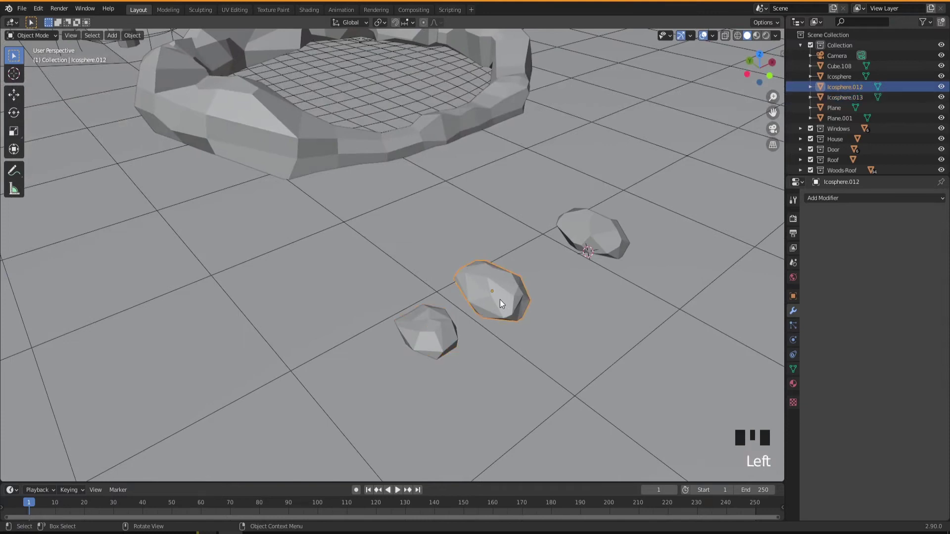
Duplicate the rock as Icosphere.014, place it beside the cluster and squash it along one axis
key("shift+d")
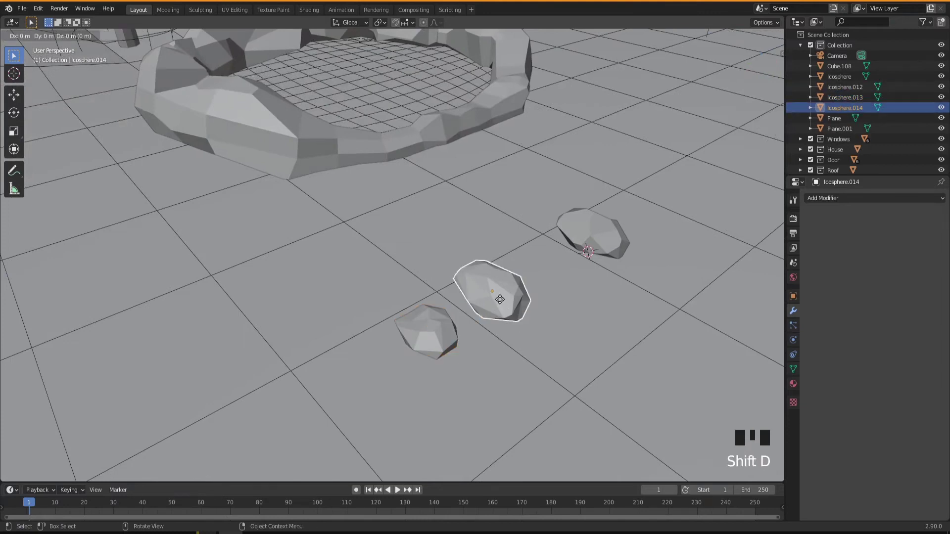
left_click_drag(588, 375, 597, 362)
key("s")
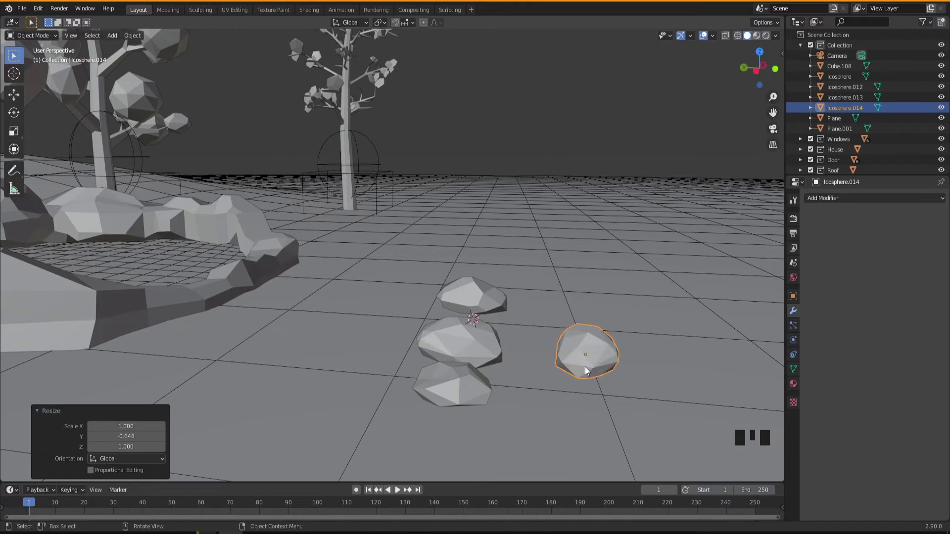
Select the modifier-free original Icosphere and move the view in close to the large rock by the house
left_click_drag(593, 374, 655, 248)
left_click(656, 248)
left_click_drag(657, 294, 571, 361)
scroll("up", 3)
left_click_drag(576, 362, 556, 362)
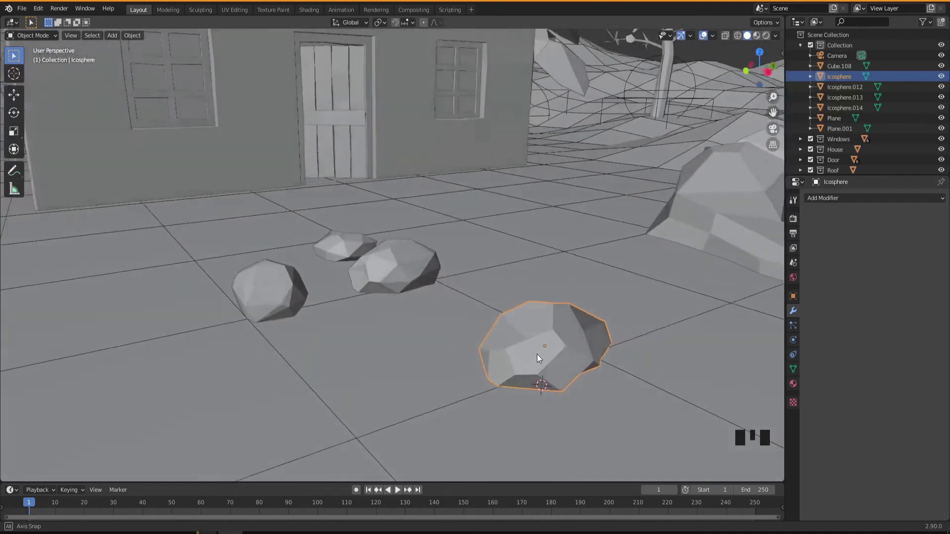
Duplicate the large rock as Icosphere.015 and slide the copy along X beside it in the row
left_click_drag(544, 352, 530, 356)
left_click_drag(536, 348, 557, 359)
key("shift+d")
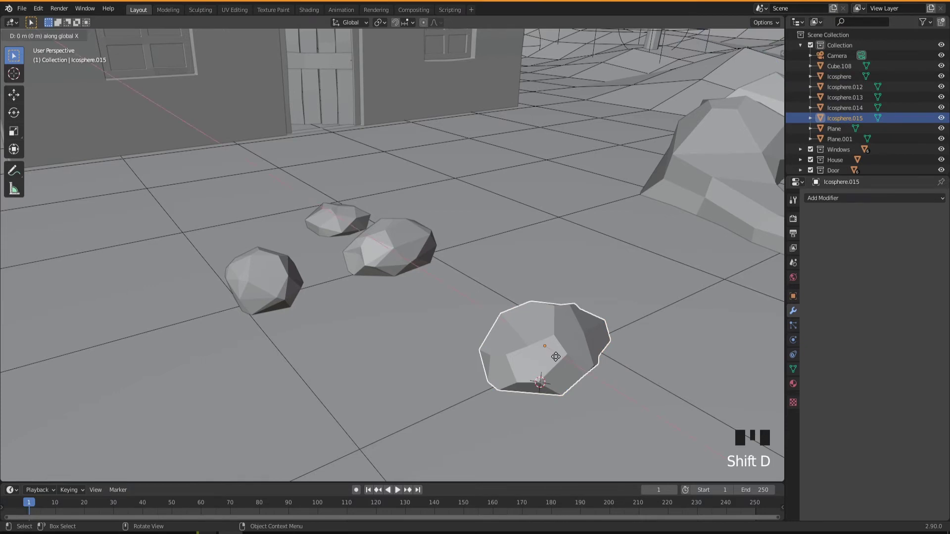
left_click_drag(477, 356, 492, 325)
Edit Icosphere.015 with Proportional Editing on and push a vertex out to change its outline
key("Tab")
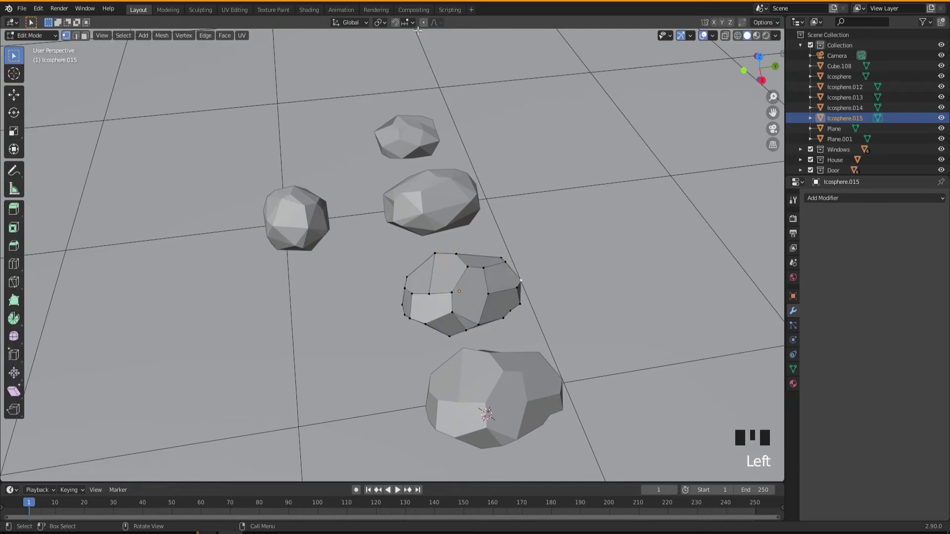
left_click(427, 26)
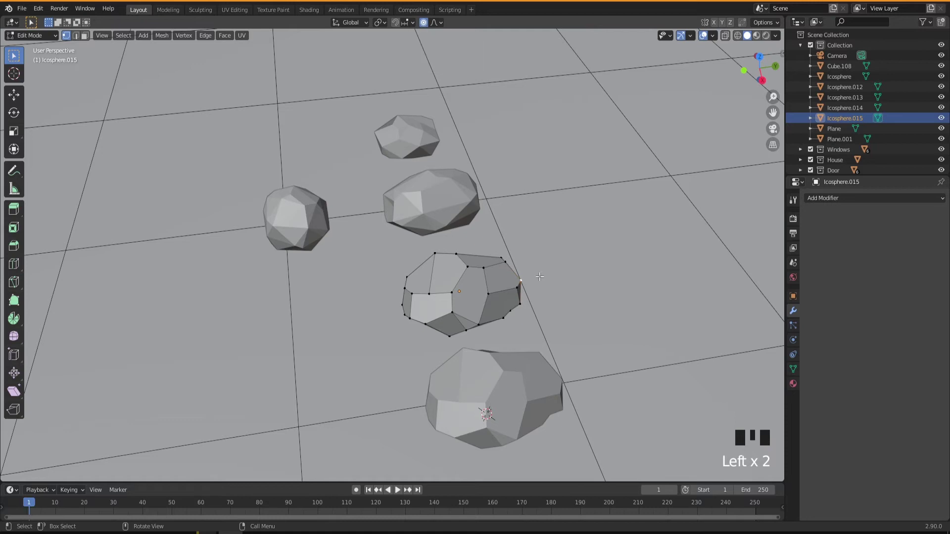
left_click_drag(539, 310, 509, 311)
key("g")
left_click_drag(505, 299, 492, 300)
left_click(492, 301)
Deform another side of the copied rock so it no longer matches the original
key("g")
left_click_drag(501, 310, 397, 281)
left_click(397, 281)
key("g")
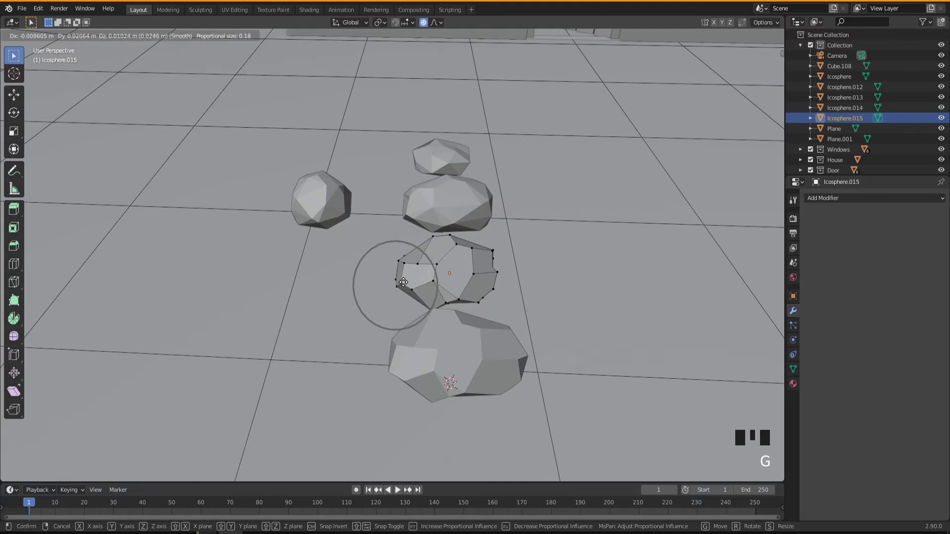
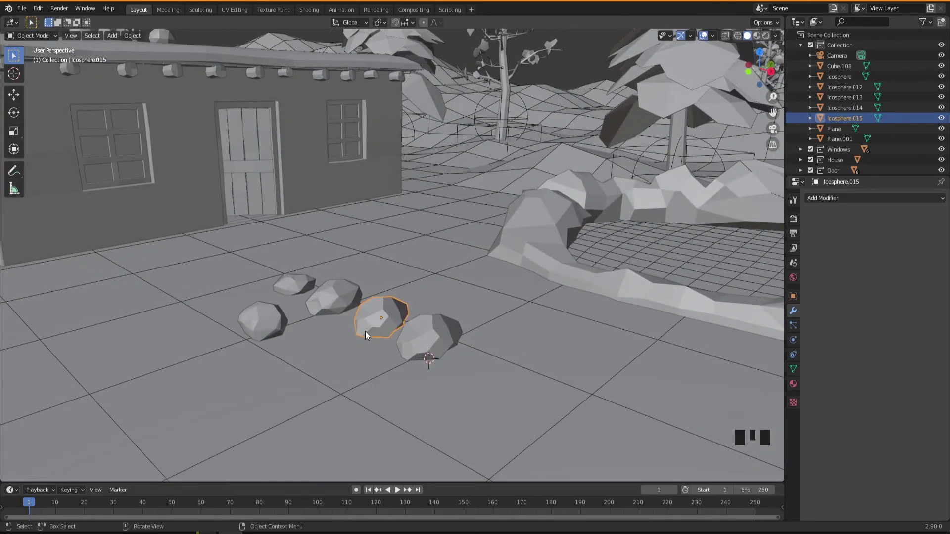
Select the original large rock and add a Subdivision Surface modifier to it
left_click_drag(359, 332, 410, 333)
scroll("up", 3)
left_click_drag(395, 335, 457, 352)
left_click(457, 352)
left_click_drag(450, 365, 828, 202)
left_click_drag(828, 202, 771, 367)
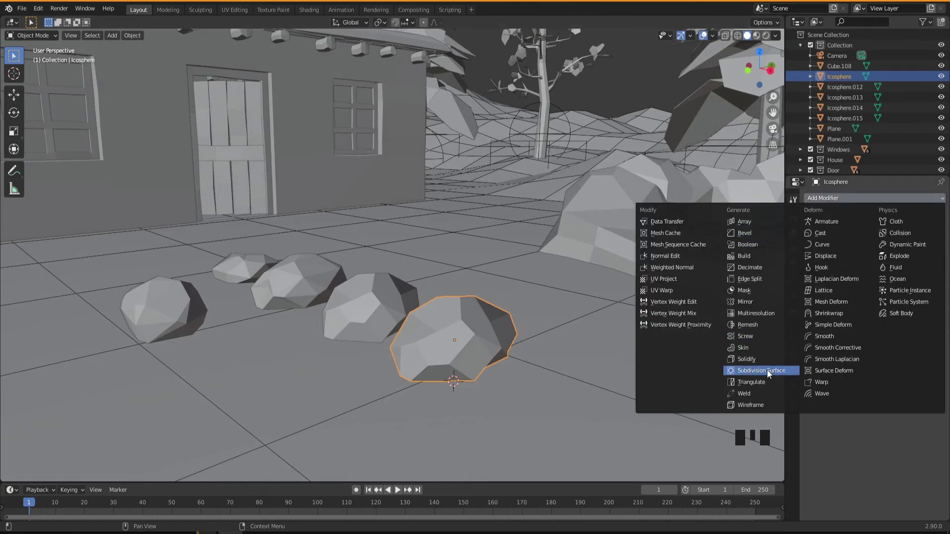
left_click_drag(581, 369, 475, 358)
Add a Planar Decimate at 24°, then apply both subdivision and decimation permanently
scroll("up", 3)
scroll("down", 3)
left_click_drag(476, 355, 841, 201)
left_click_drag(841, 201, 757, 267)
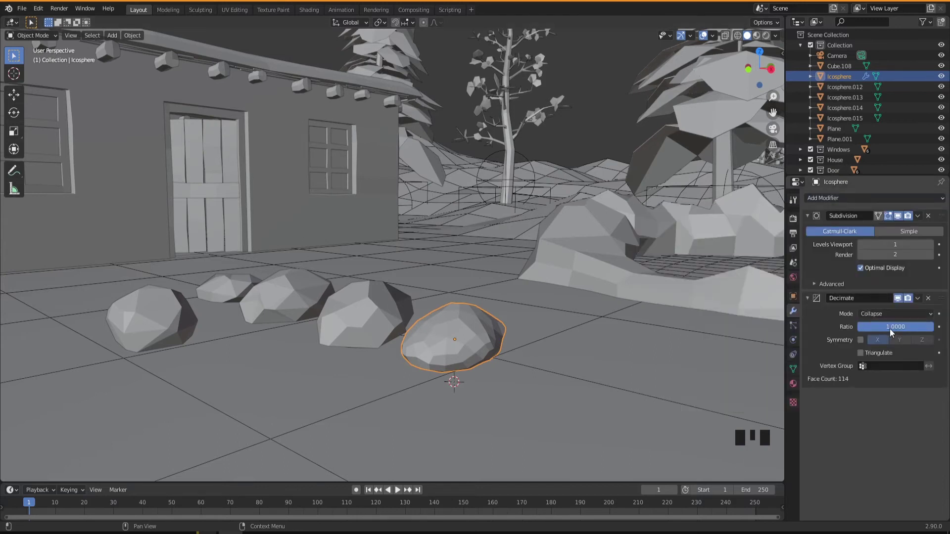
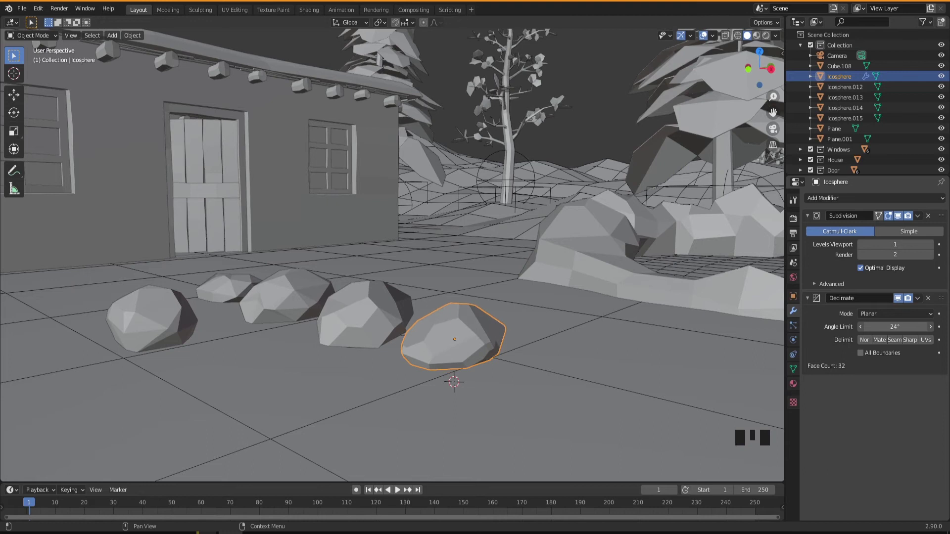
left_click_drag(465, 386, 822, 263)
key("ctrl+a")
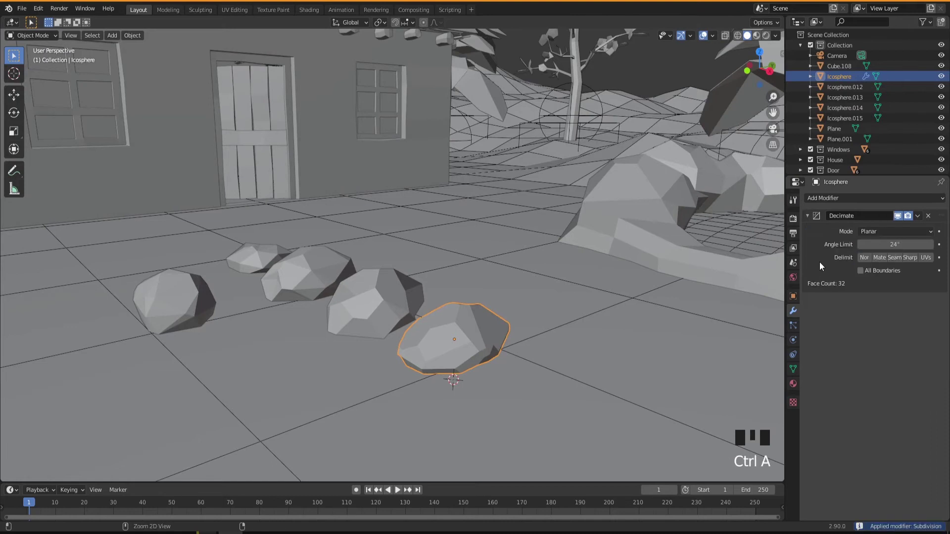
key("ctrl+a")
Pull the view back to frame the house, well and rocks on the village ground together
left_click_drag(469, 352, 459, 368)
scroll("down", 3)
left_click_drag(428, 365, 460, 387)
scroll("down", 3)
left_click_drag(467, 387, 487, 411)
scroll("down", 3)
left_click_drag(490, 403, 533, 351)
scroll("down", 3)
Shift-select the five rocks of the row near the house wall
left_click_drag(532, 362, 486, 322)
scroll("up", 3)
left_click_drag(473, 324, 407, 287)
left_click(406, 287)
left_click(419, 260)
left_click(442, 279)
left_click(455, 290)
left_click(480, 315)
Duplicate the five rocks as Icosphere.016–.020 and move the copies about 1.3 m along Y toward the house wall
key("shift+d")
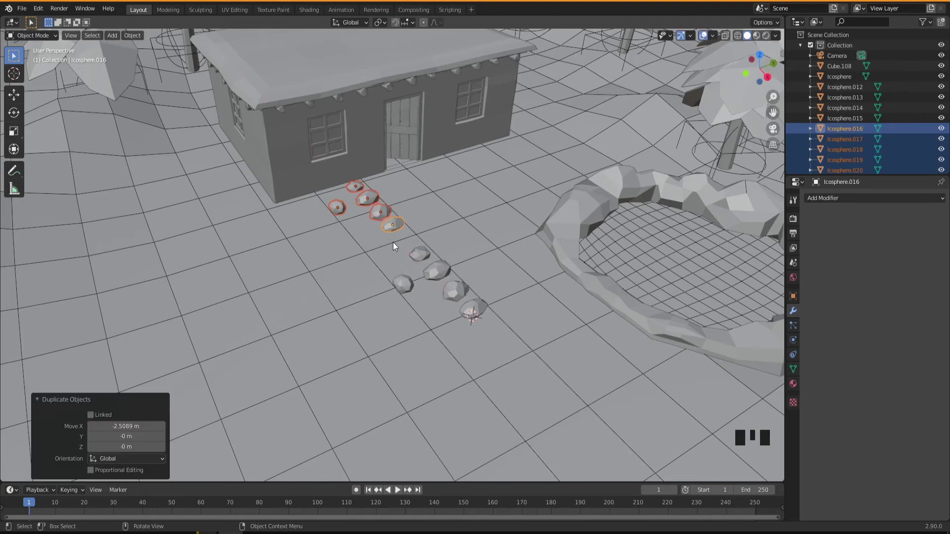
key("g")
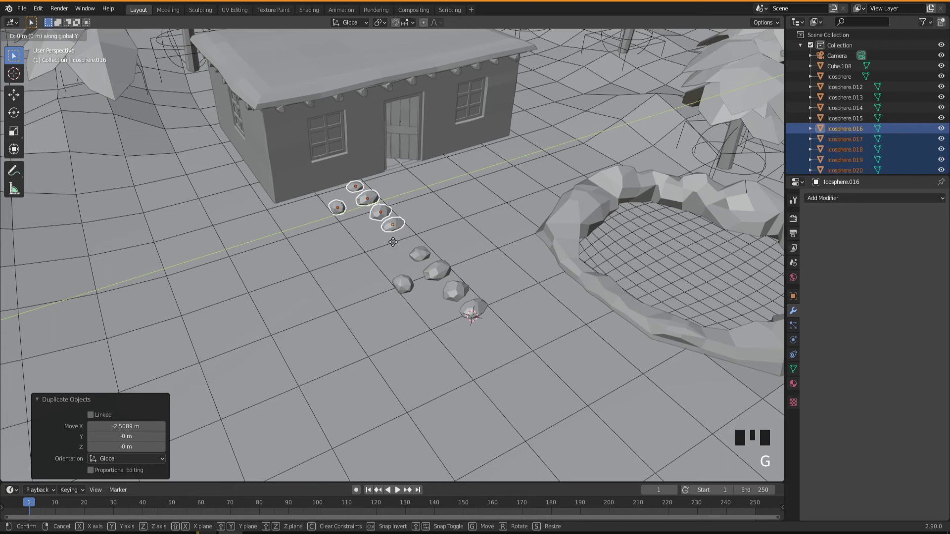
left_click_drag(347, 285, 261, 210)
scroll("up", 3)
left_click_drag(326, 268, 420, 272)
scroll("up", 3)
left_click_drag(382, 286, 346, 265)
Move the outermost rock against the wall, then shift and shrink the small rock next to it
left_click(346, 265)
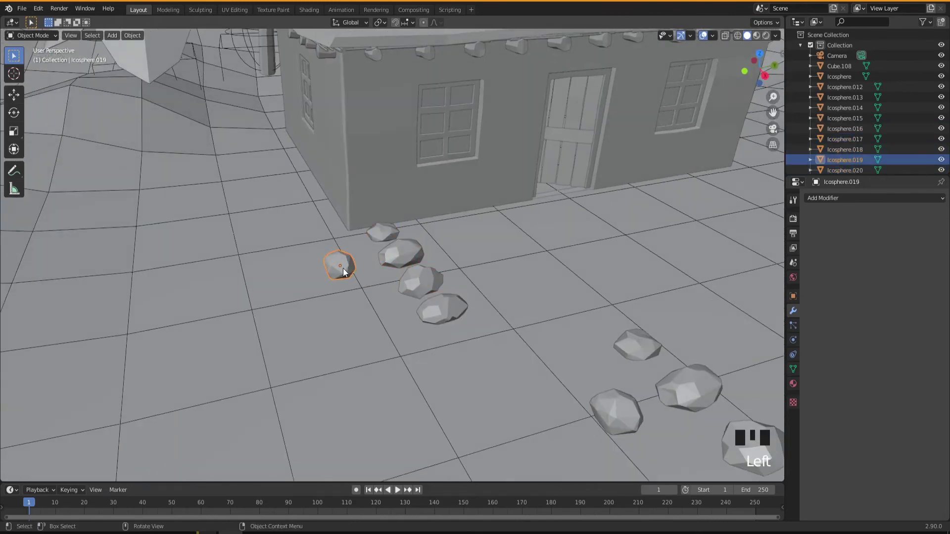
key("g")
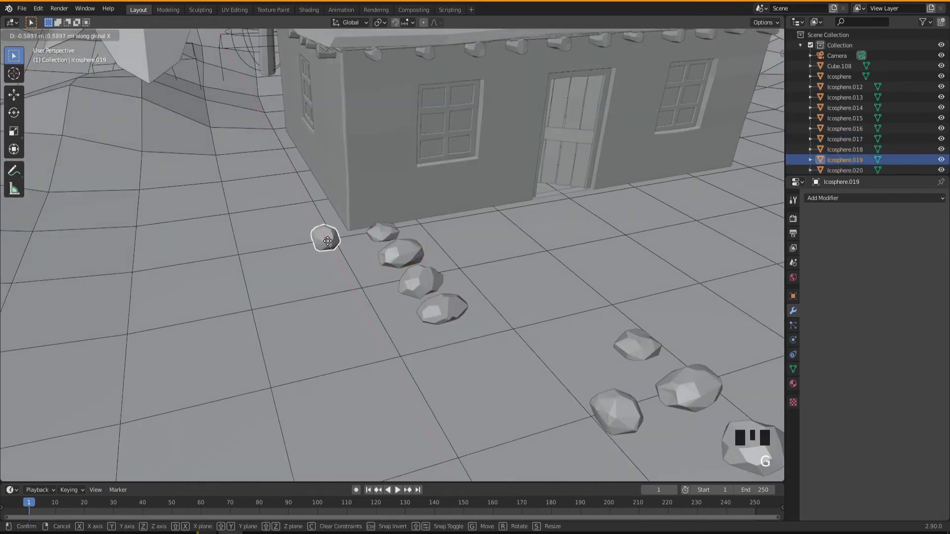
left_click(384, 232)
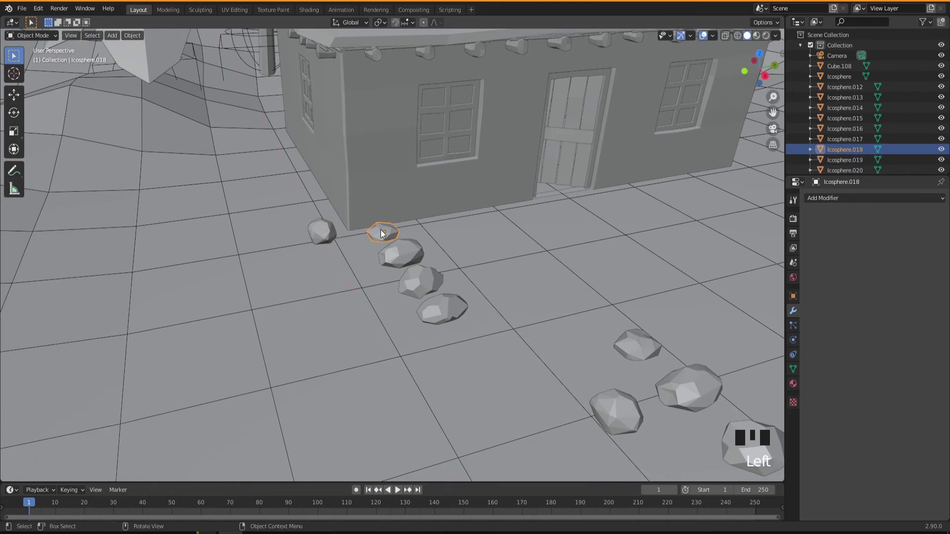
key("g")
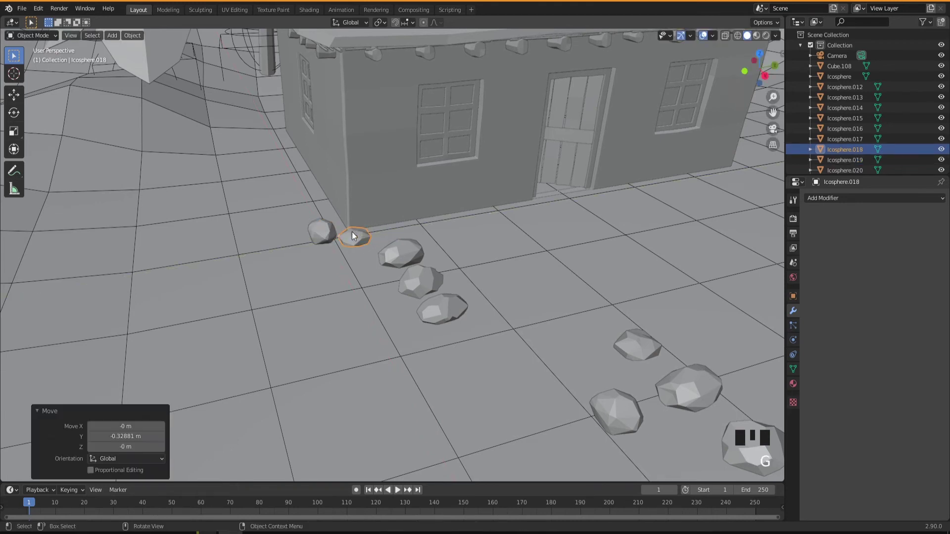
key("s")
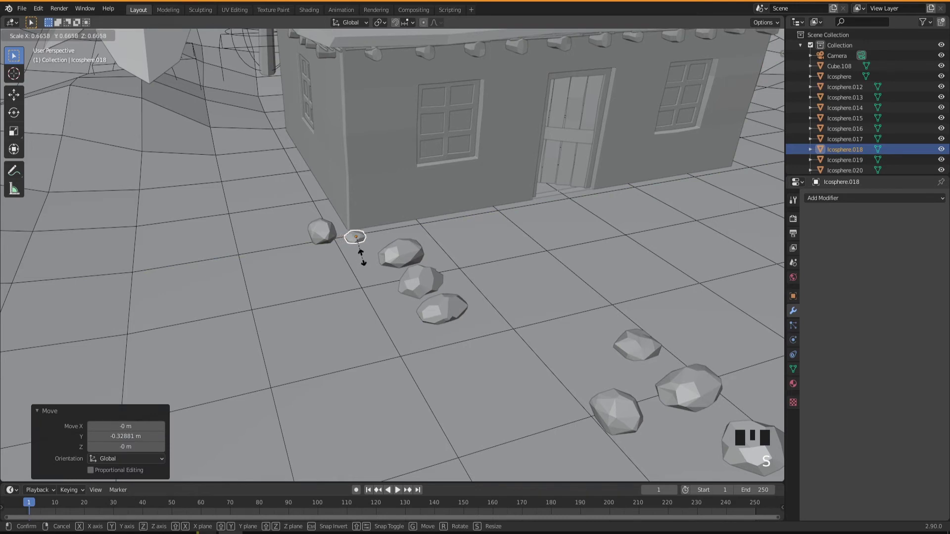
left_click_drag(364, 281, 330, 251)
scroll("up", 3)
left_click_drag(372, 271, 332, 242)
Lower the corner rock and the small flat rock by the wall down onto the ground
left_click(327, 229)
left_click_drag(359, 282, 344, 279)
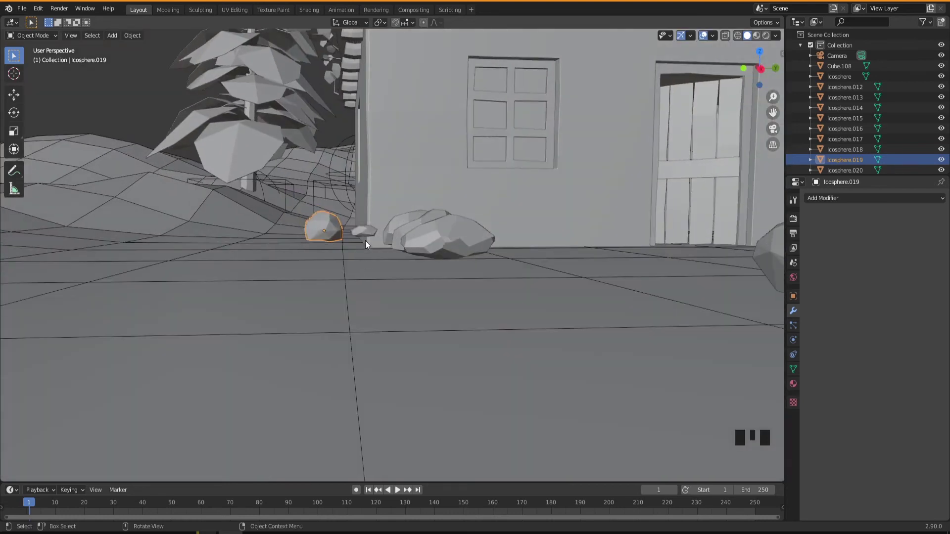
left_click(369, 232)
key("g")
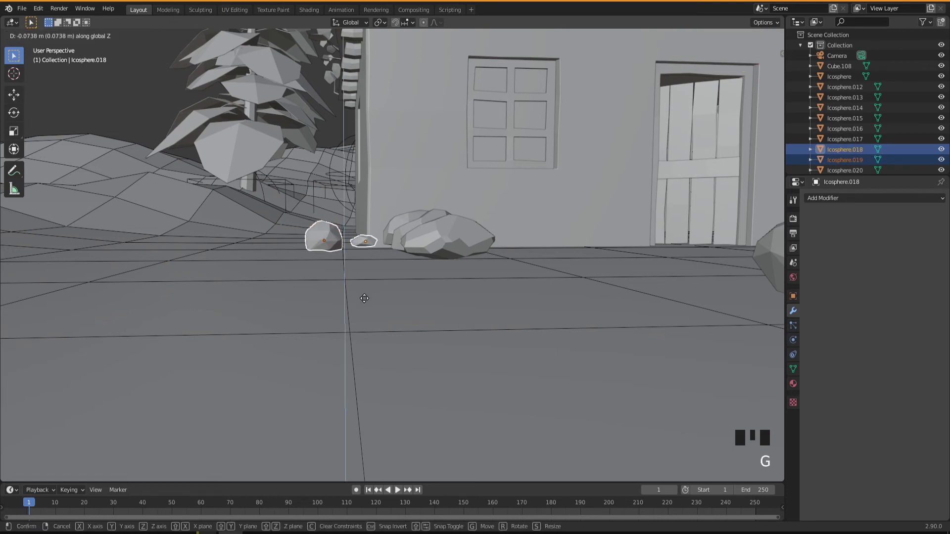
left_click(368, 249)
left_click(367, 244)
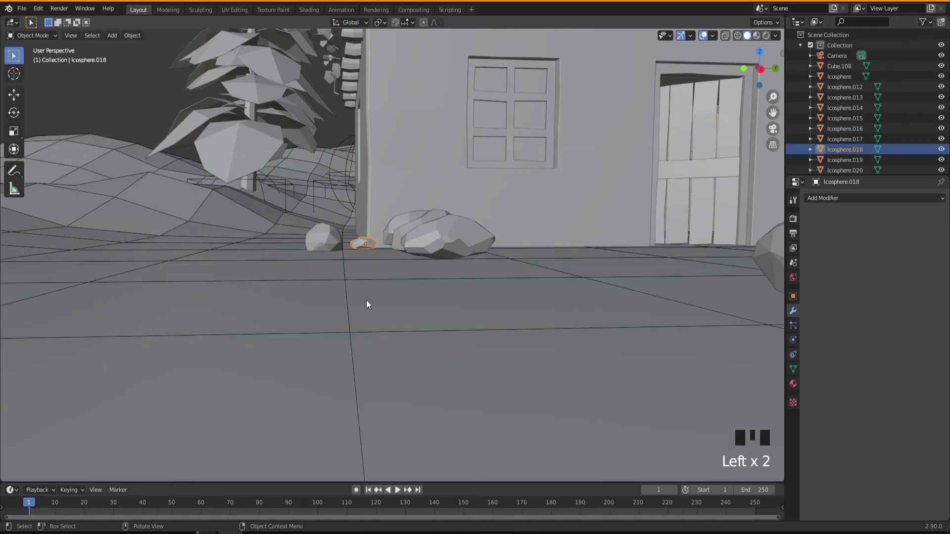
key("g")
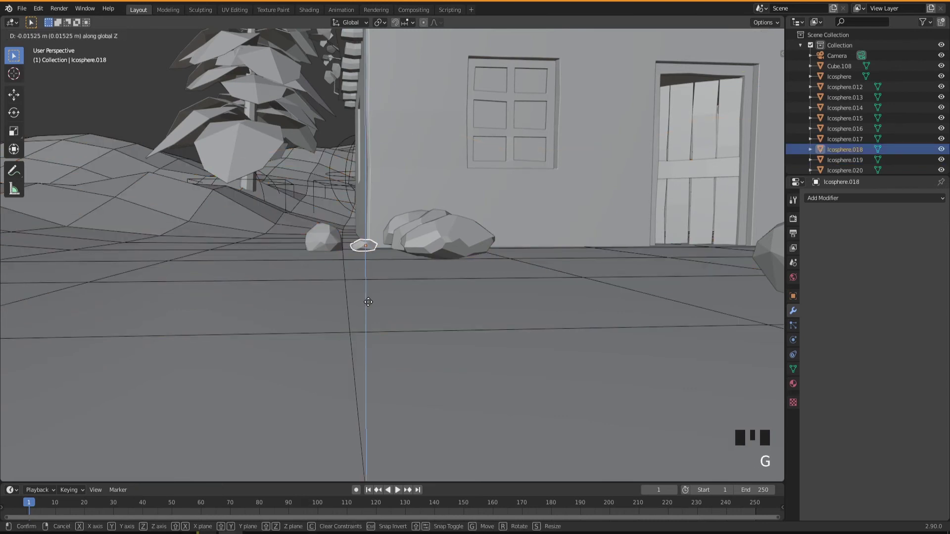
left_click_drag(373, 292, 437, 249)
left_click(438, 249)
Slide Icosphere.017 next to the others, rotate it 133° about Z and sink it about 0.11 m into the ground
left_click_drag(411, 308, 317, 279)
key("g")
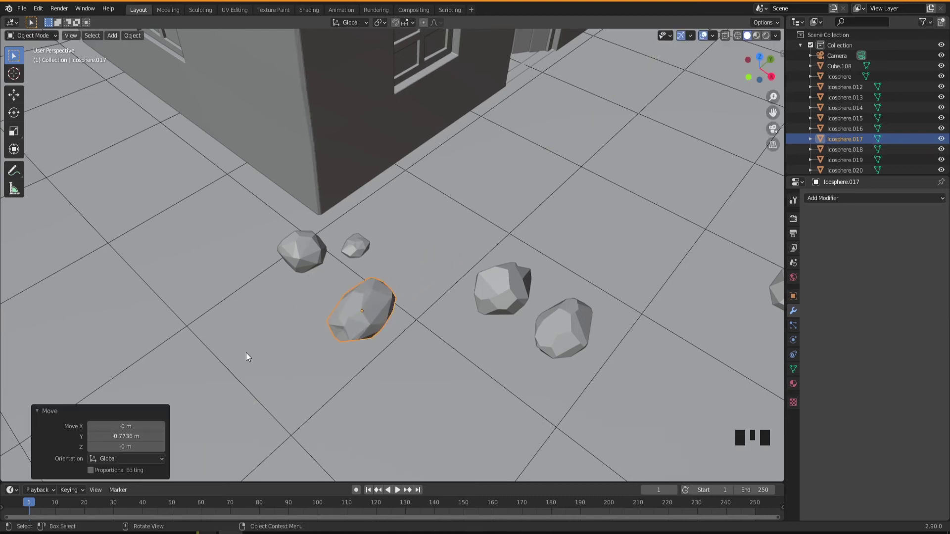
key("g")
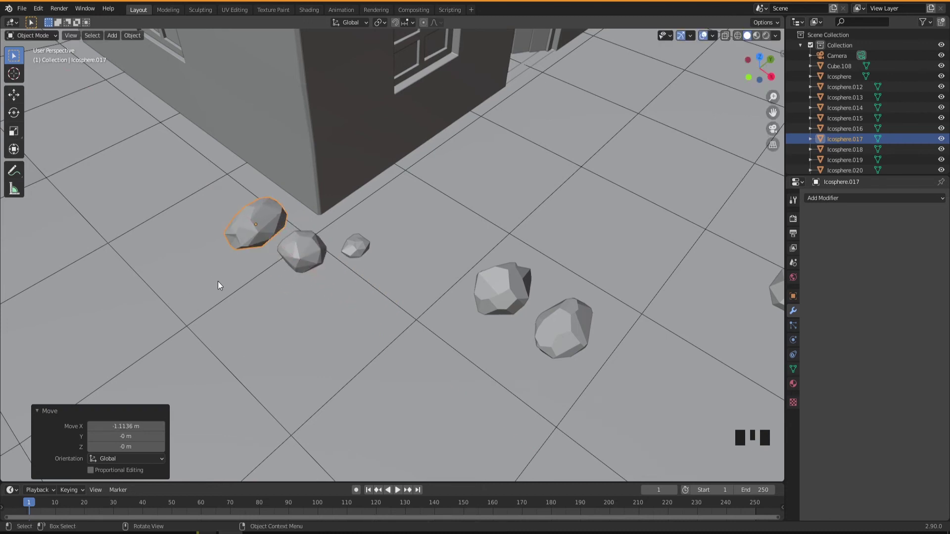
key("r")
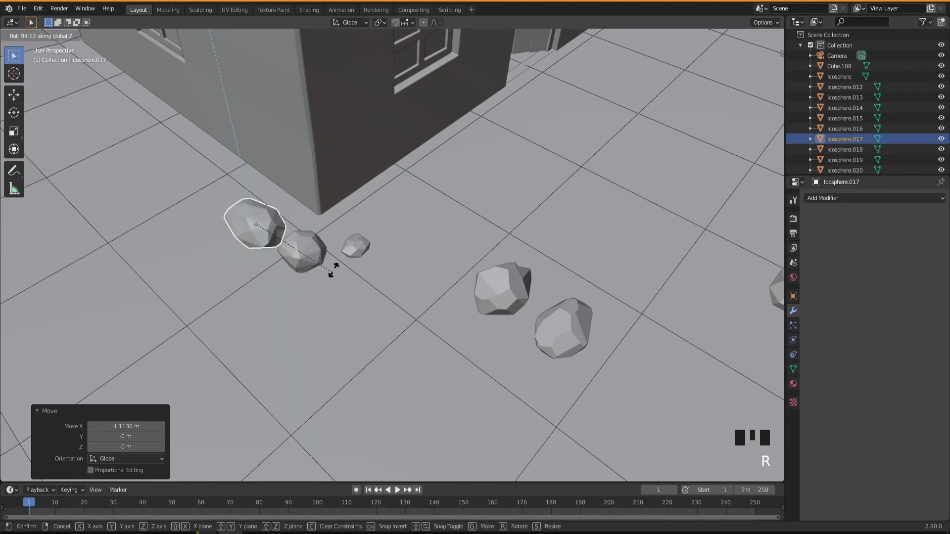
left_click_drag(344, 345, 361, 291)
key("g")
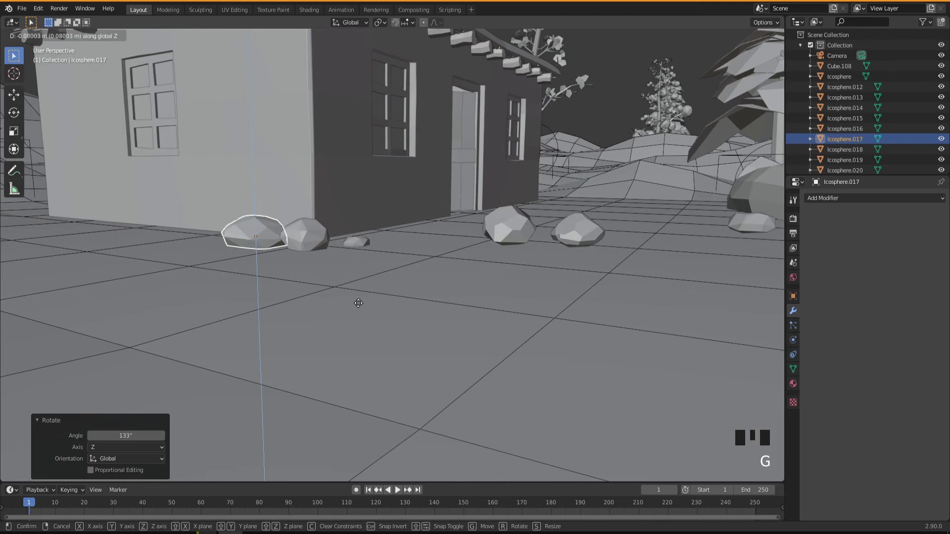
left_click_drag(354, 308, 388, 351)
scroll("down", 3)
left_click_drag(412, 365, 467, 291)
Slide the loose rock Icosphere.020 along X from the open ground to the wall cluster and lower it onto the ground
left_click(466, 291)
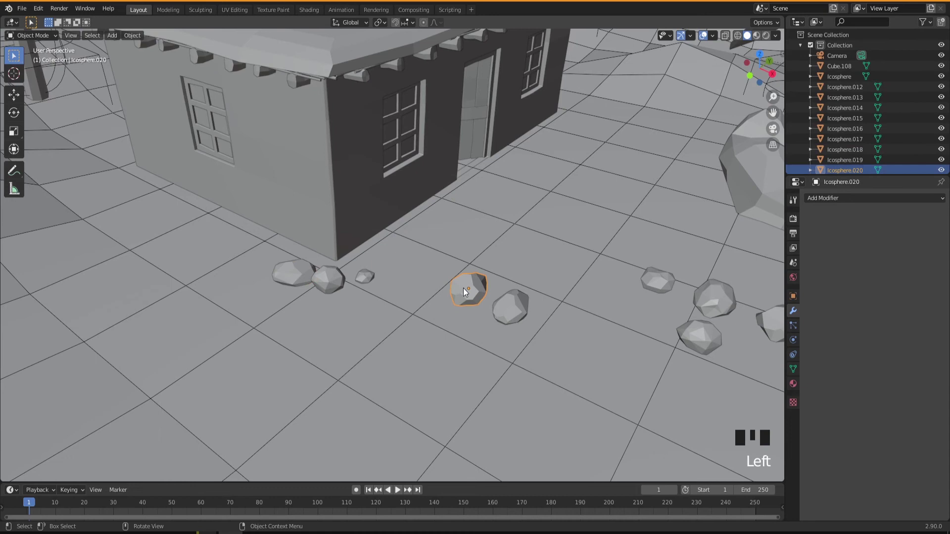
key("g")
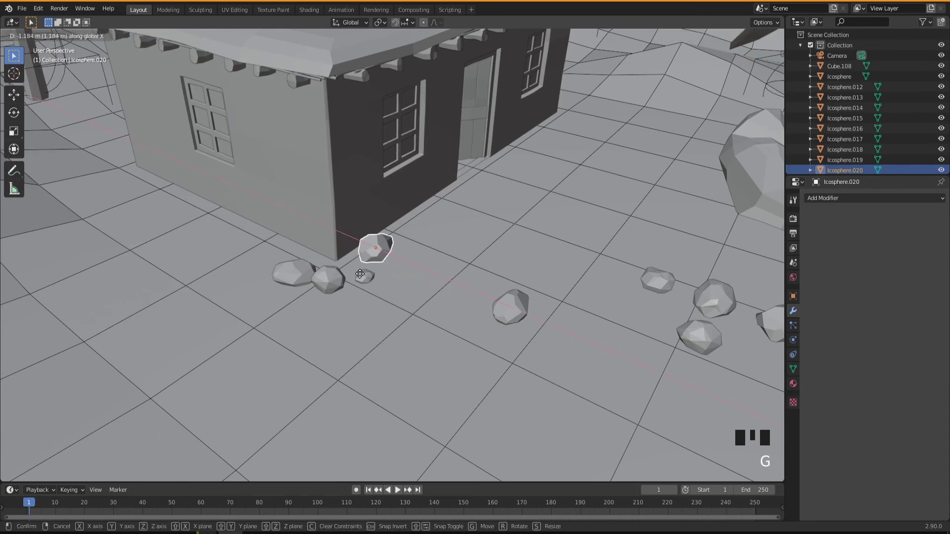
left_click_drag(411, 310, 361, 266)
scroll("up", 3)
left_click_drag(375, 288, 351, 264)
key("g")
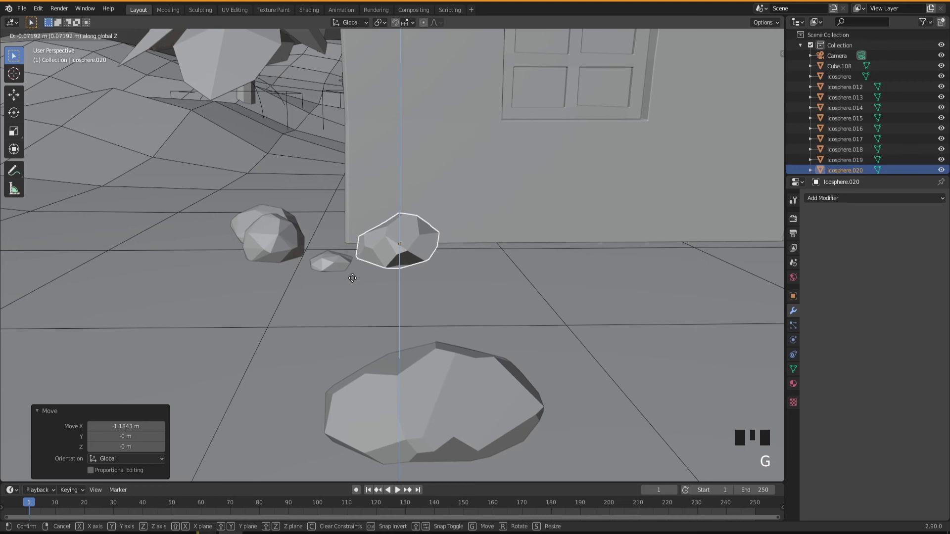
left_click_drag(367, 295, 436, 296)
Nudge the rock closer to the wall and scale it down to about 0.67
scroll("up", 3)
left_click_drag(430, 300, 426, 323)
scroll("down", 3)
left_click_drag(427, 324, 430, 325)
key("g")
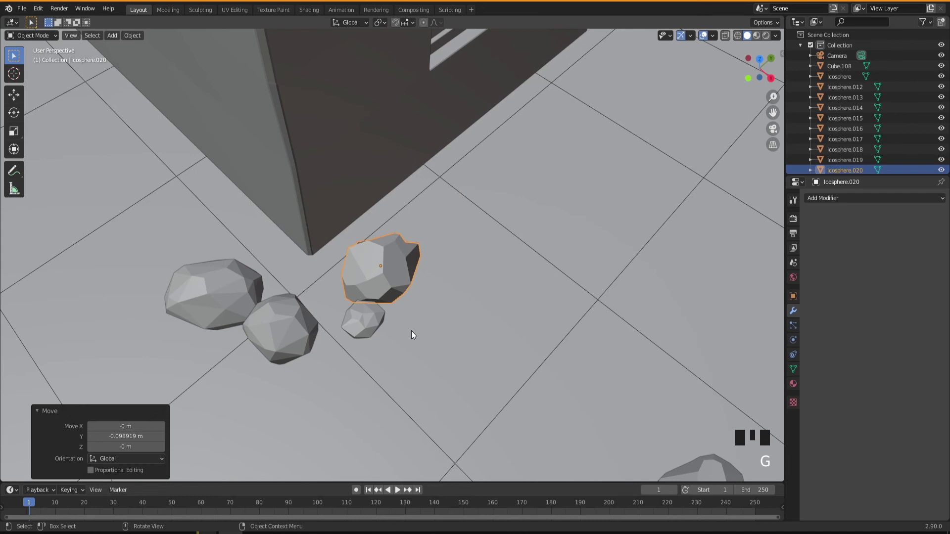
key("g")
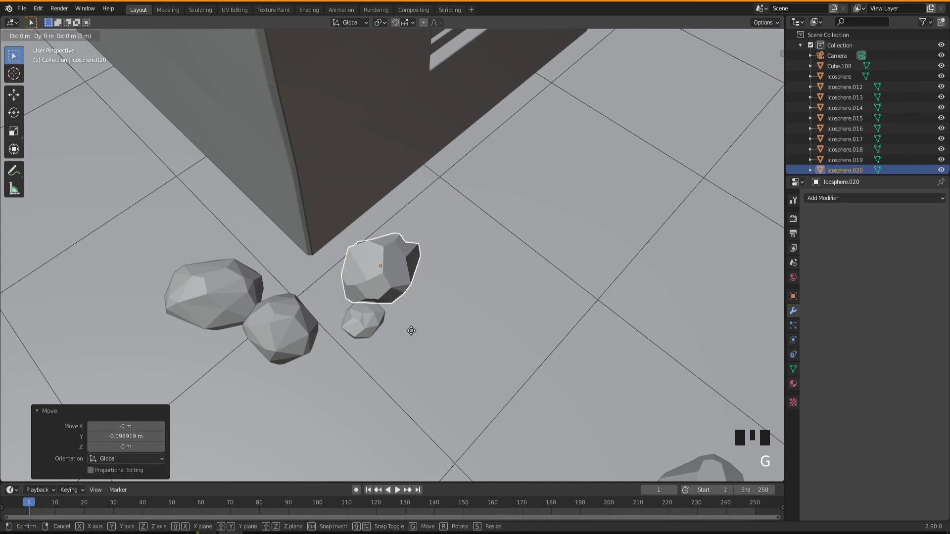
left_click_drag(408, 326, 363, 316)
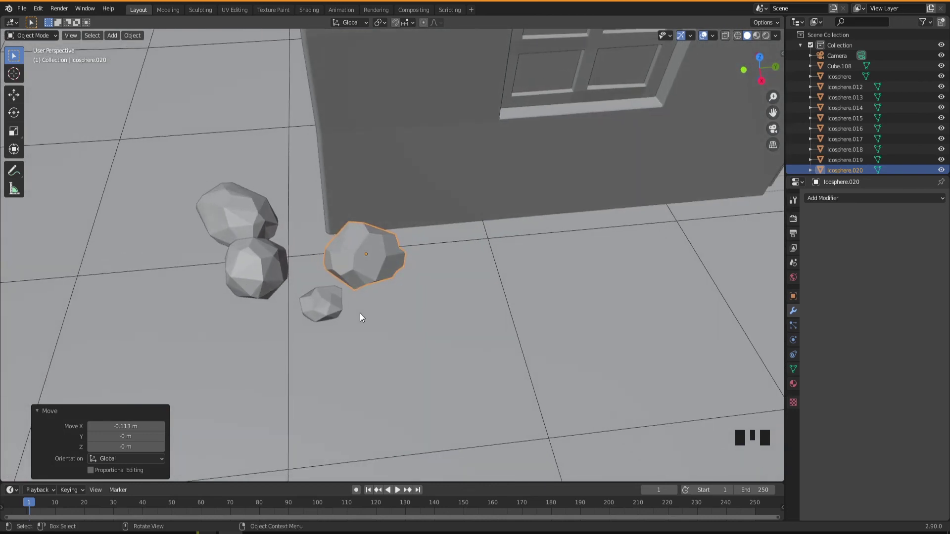
key("s")
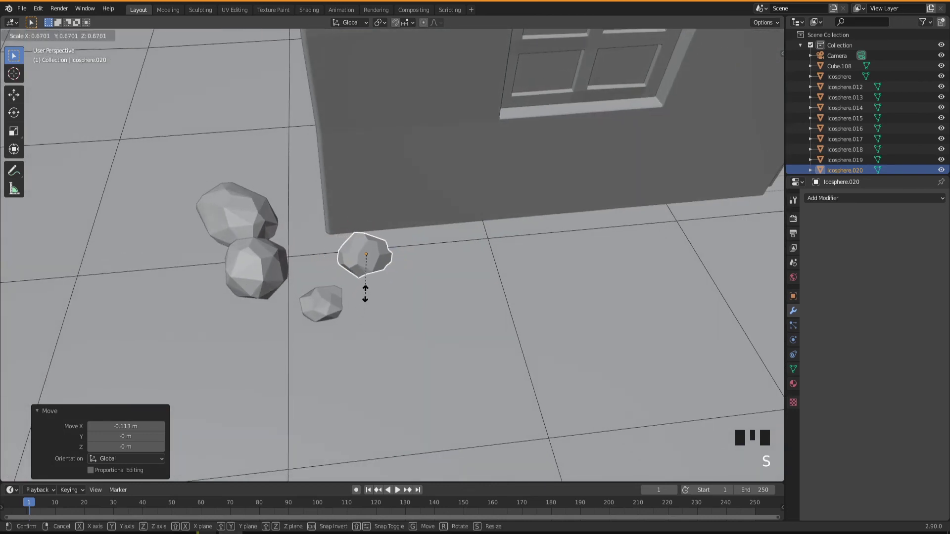
left_click_drag(375, 320, 346, 260)
Settle the rock onto the ground, shift it about 0.22 m along Y into the cluster, then select Icosphere.013
key("g")
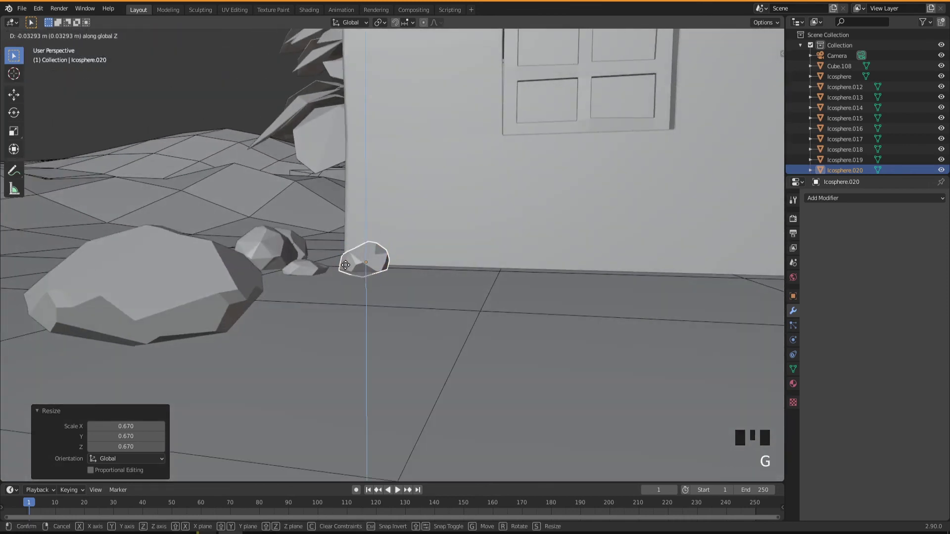
left_click_drag(357, 292, 362, 317)
key("g")
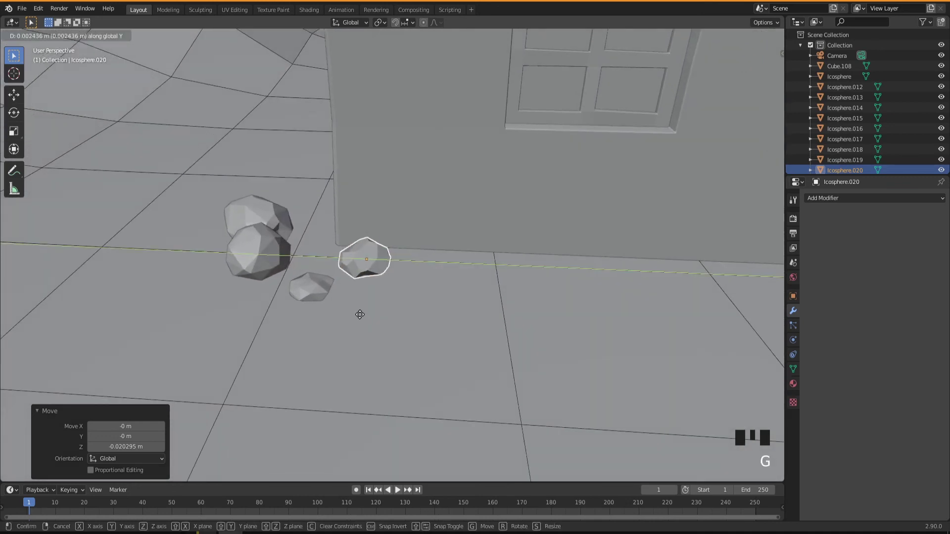
left_click_drag(348, 344, 376, 340)
scroll("down", 3)
left_click_drag(413, 370, 420, 353)
left_click(421, 354)
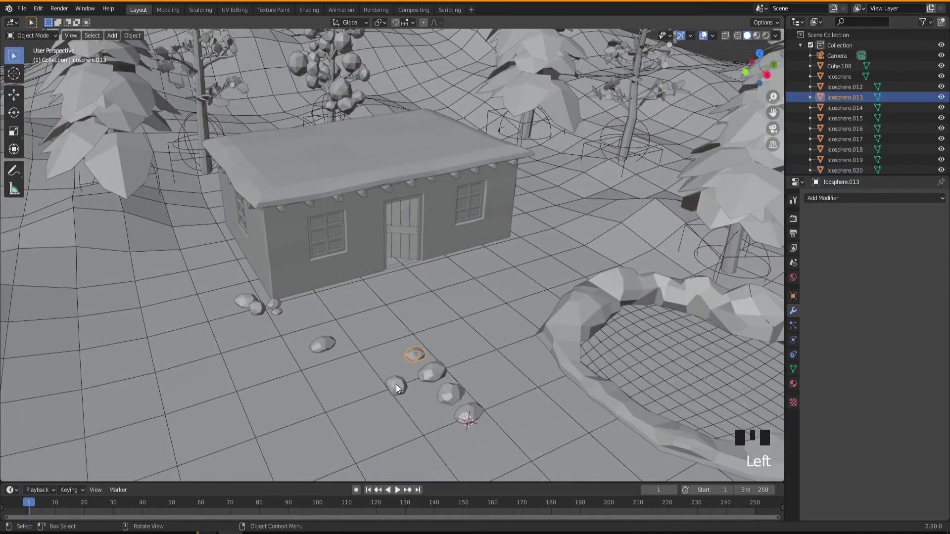
Add the remaining four trail rocks to the selection and duplicate the five-rock set
left_click(399, 387)
left_click(434, 376)
left_click(449, 398)
left_click(468, 420)
left_click_drag(485, 390, 466, 387)
key("shift+d")
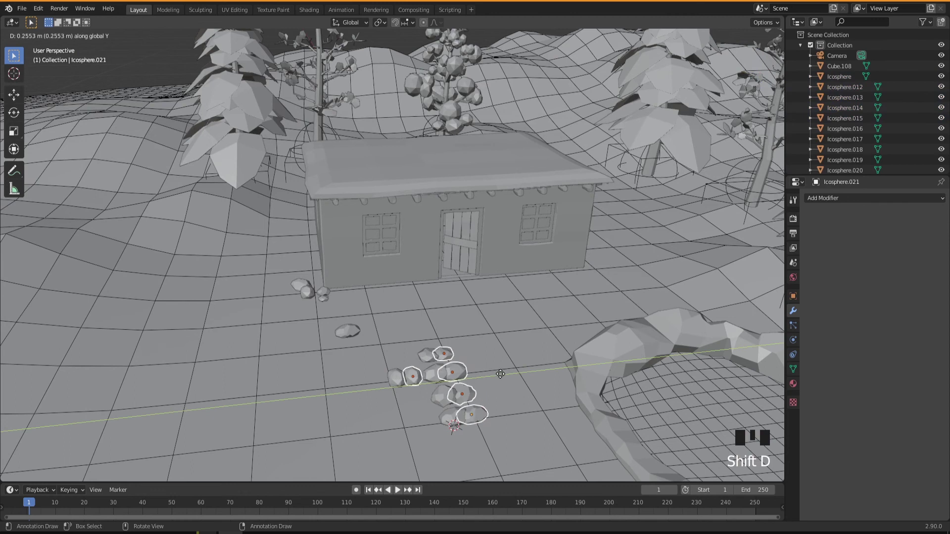
Move the copies about 2.75 m along X to sit near the house's right corner
key("g")
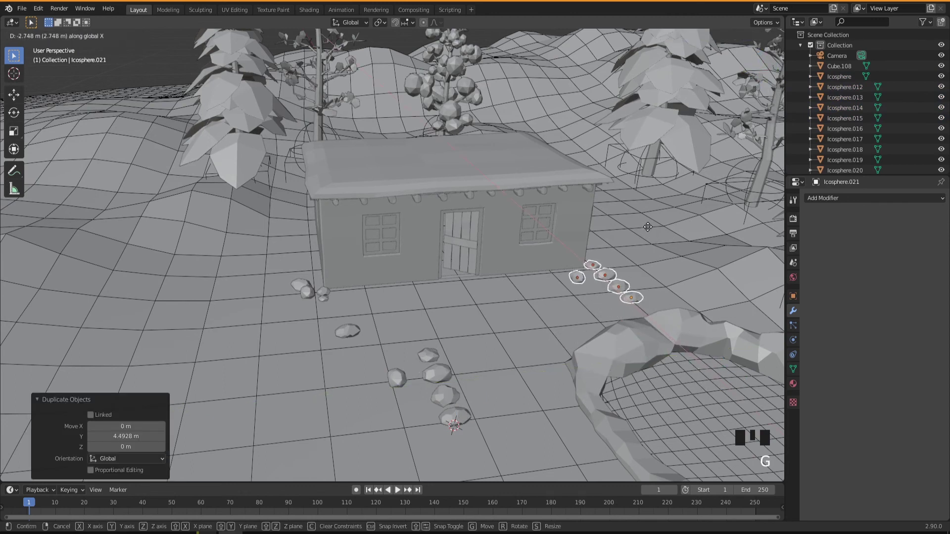
left_click_drag(570, 325, 470, 329)
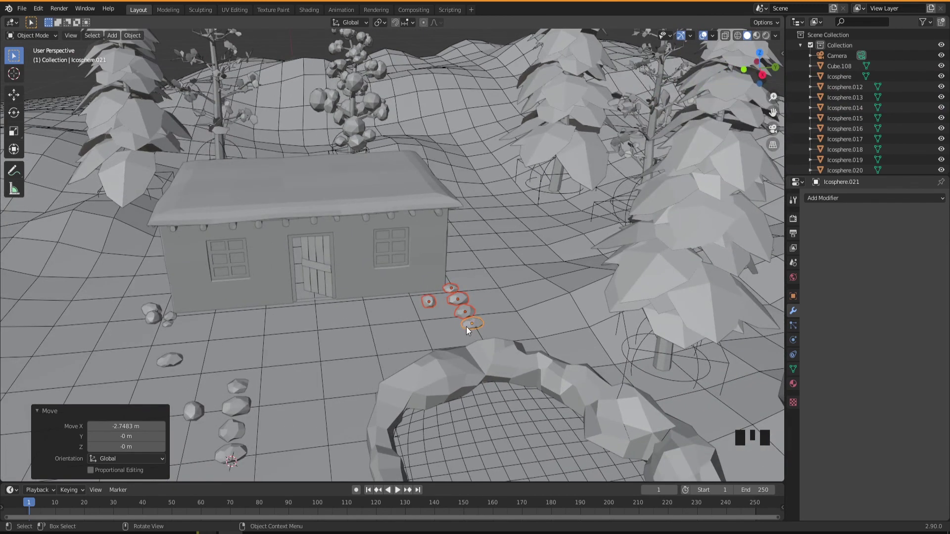
key("KP_Decimal")
left_click_drag(453, 344, 409, 232)
Select the copied rock Icosphere.022 alone and start rotating it around Z
left_click(410, 231)
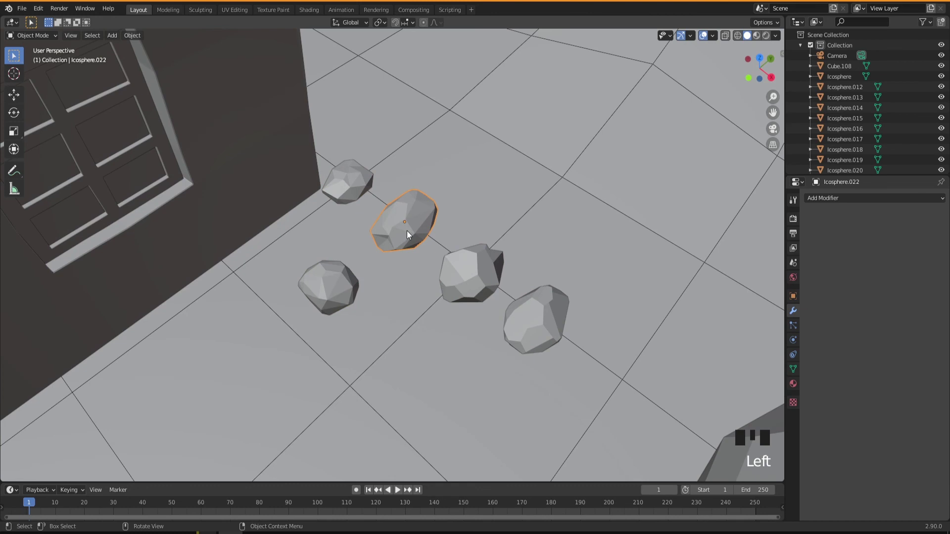
key("r")
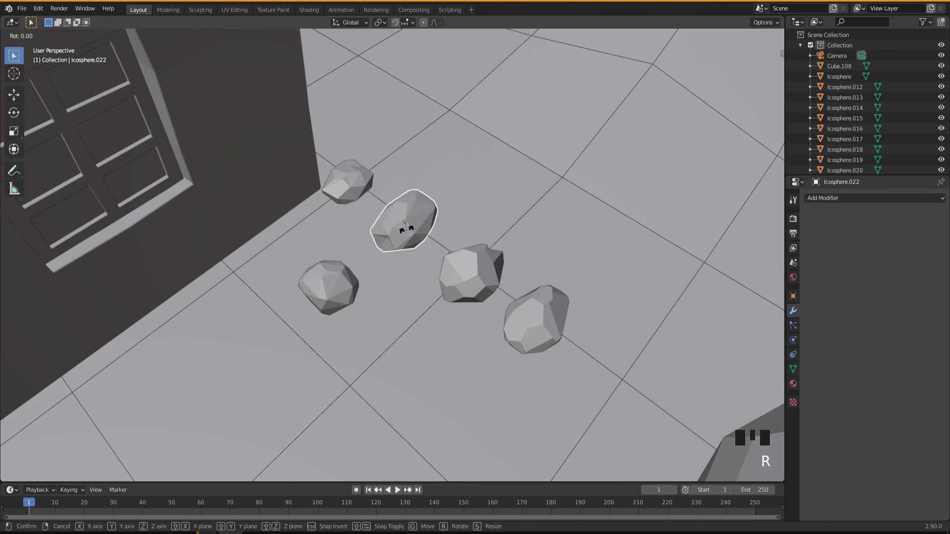
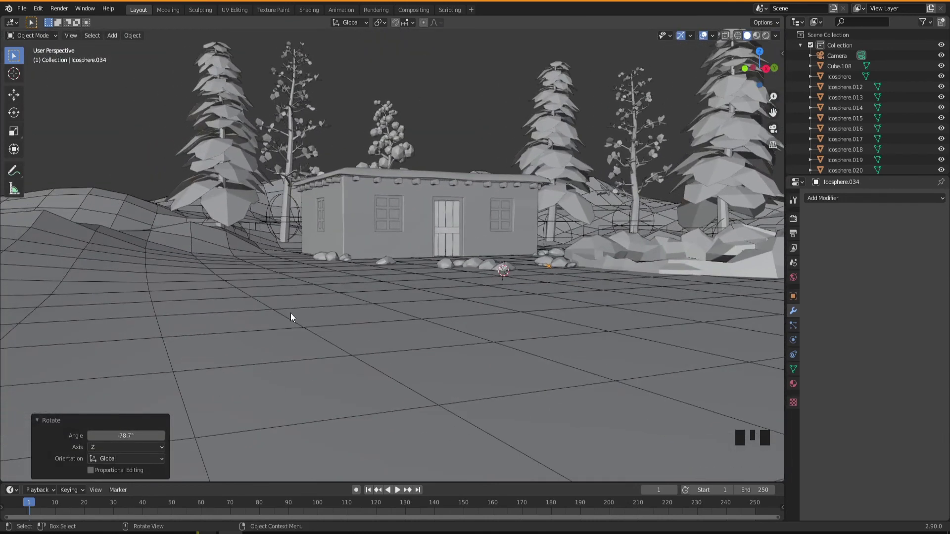
left_click_drag(371, 331, 411, 338)
left_click_drag(462, 342, 168, 191)
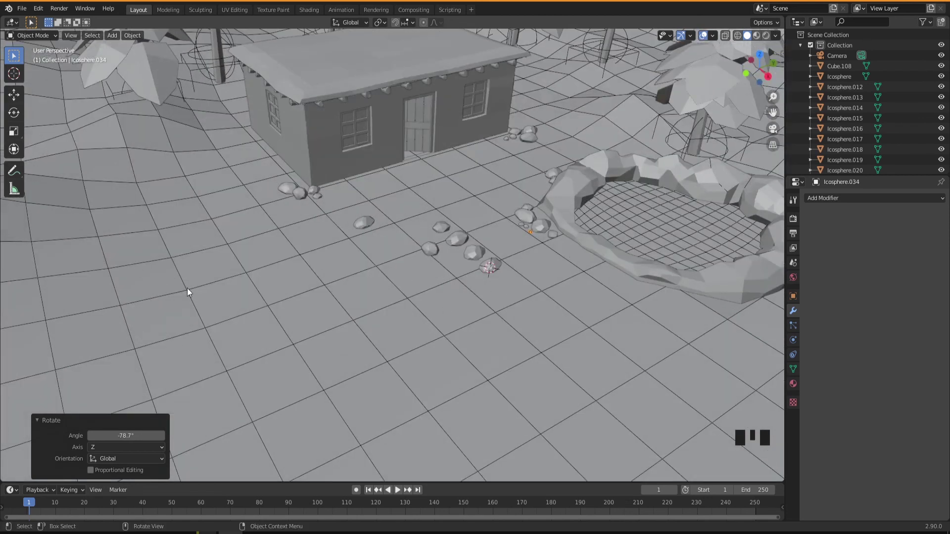
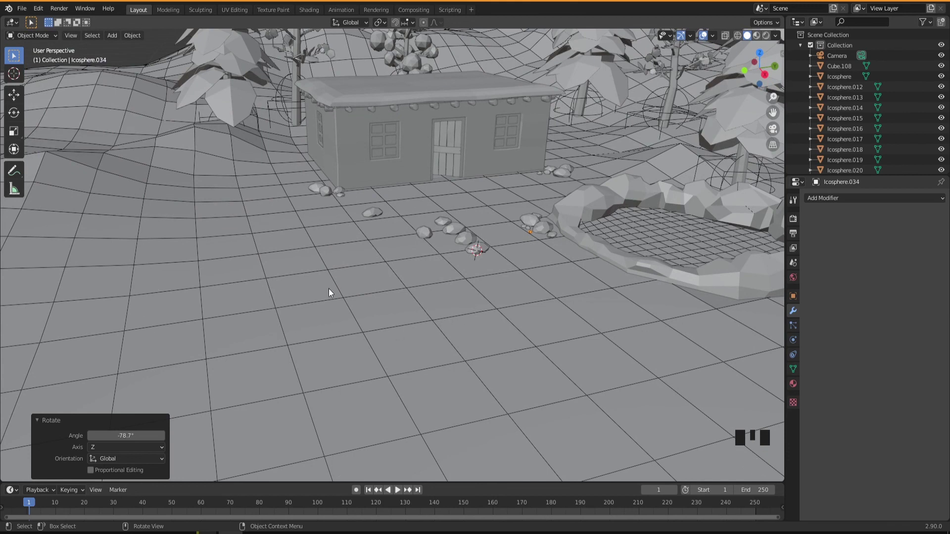
left_click_drag(272, 327, 135, 314)
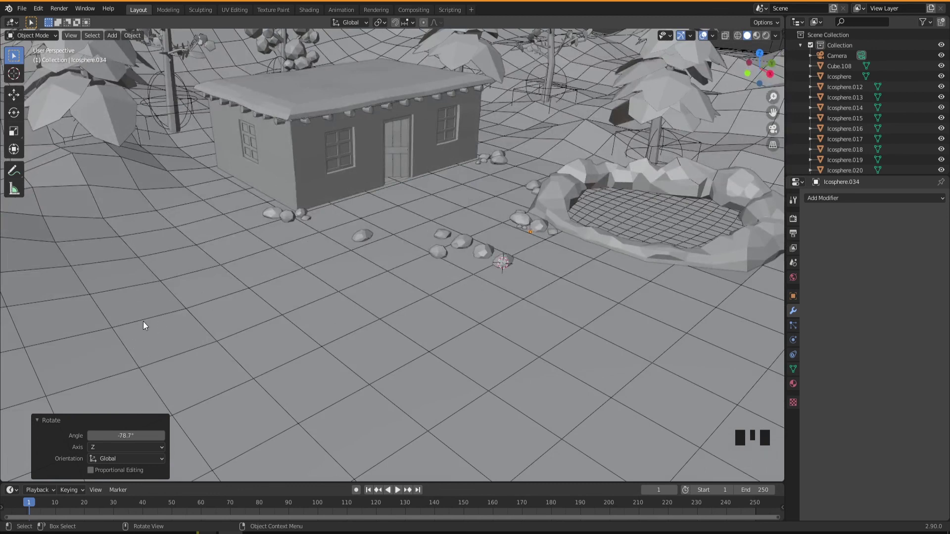